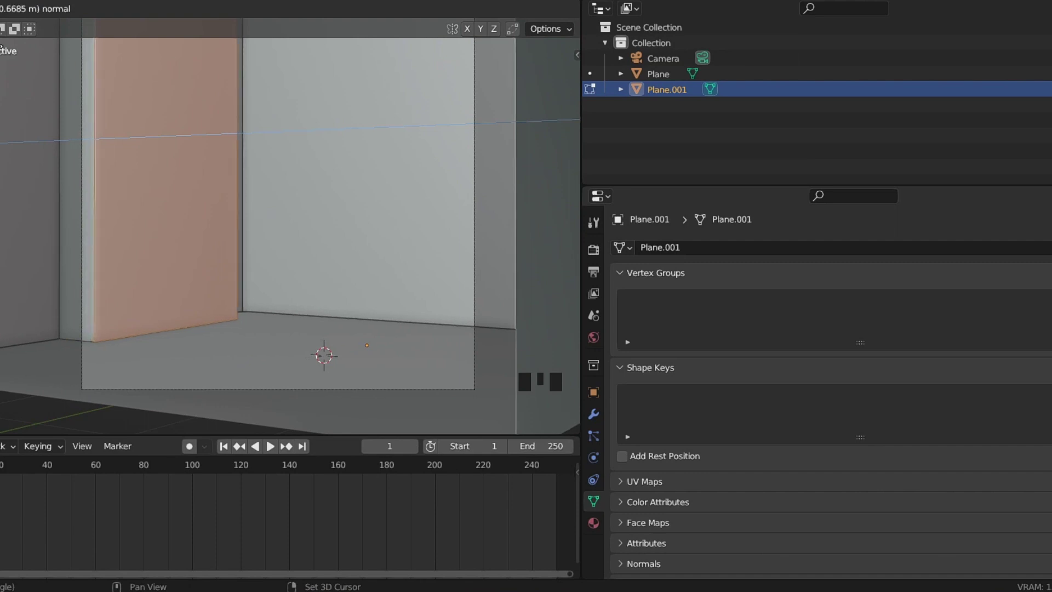
Step: Move the selected wall faces along the Y axis to push out the chimney breast
scroll("down", 3)
key("a")
key("g")
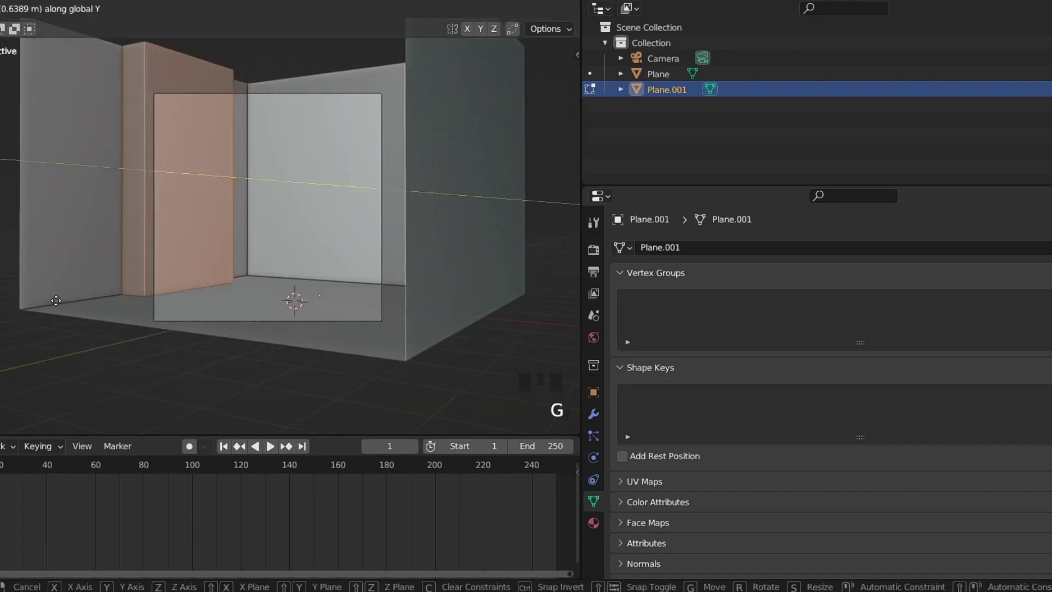
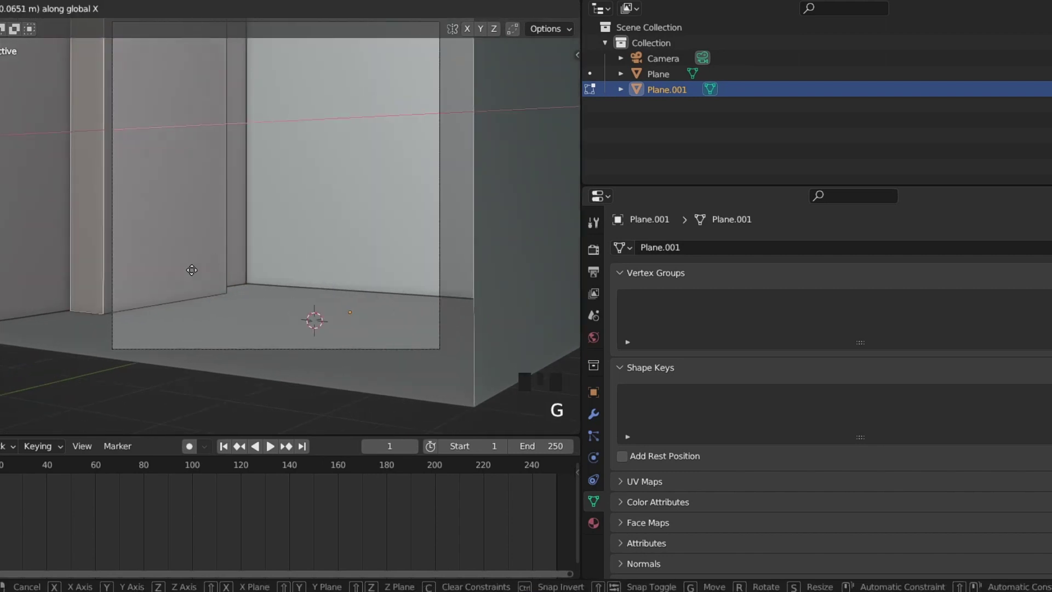
key("g")
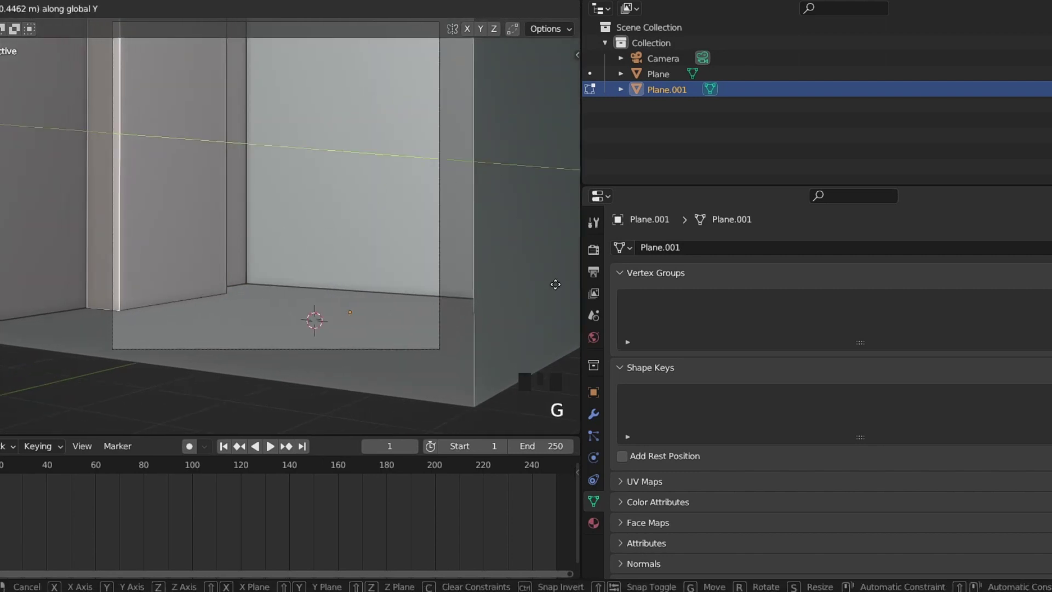
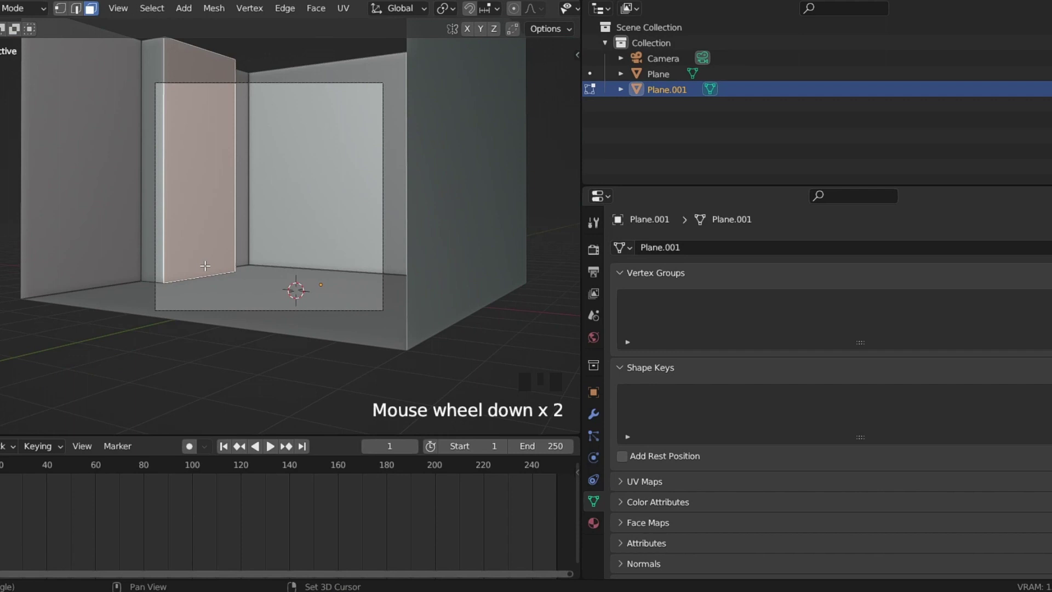
left_click_drag(220, 278, 210, 278)
Step: Add loop cuts across the chimney breast and slide them to frame the fireplace opening
scroll("up", 3)
key("ctrl+r")
key("s")
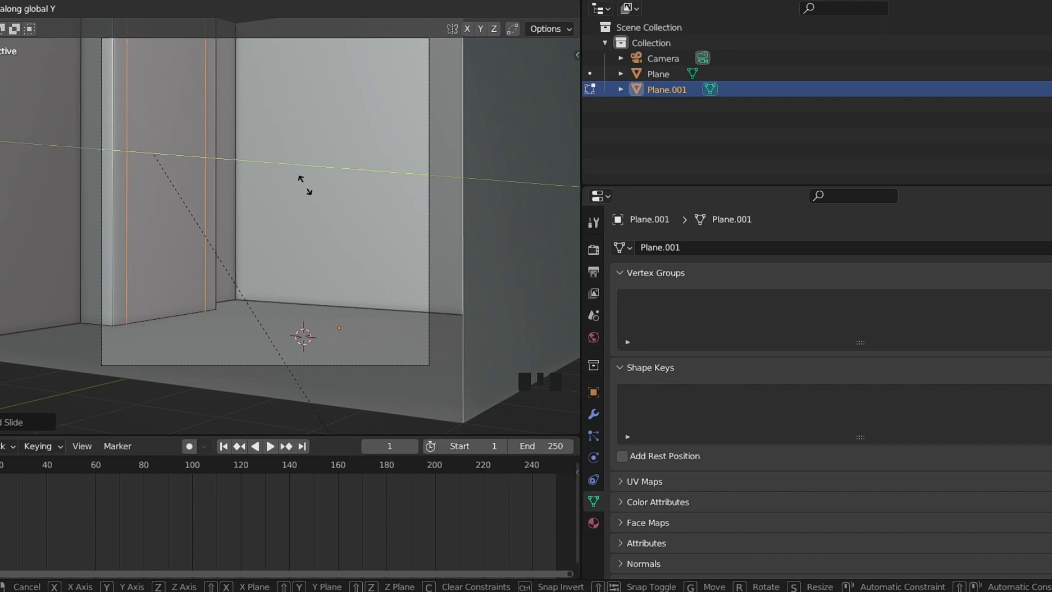
scroll("down", 3)
key("ctrl+r")
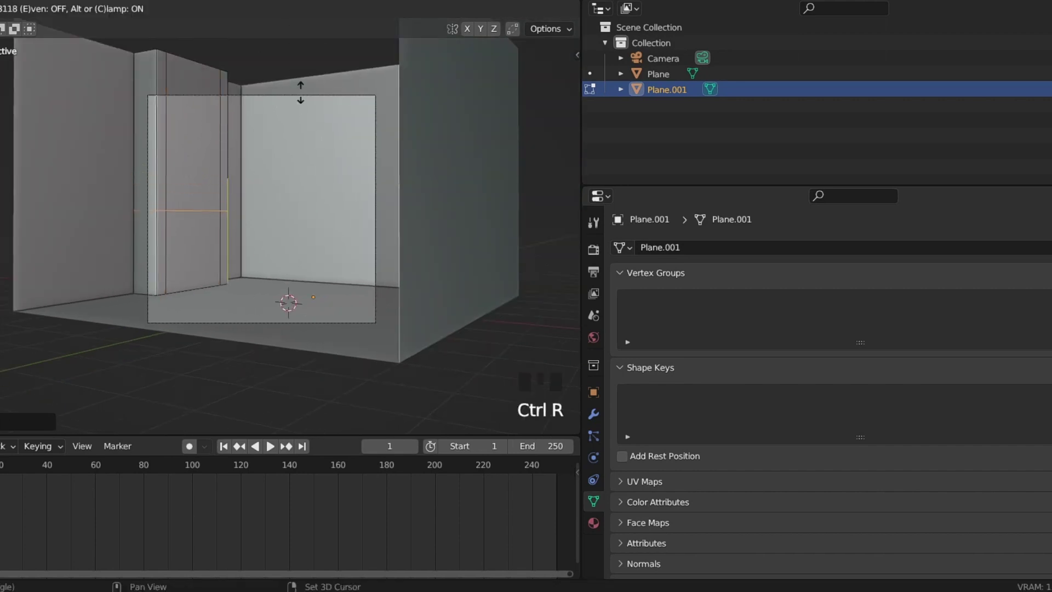
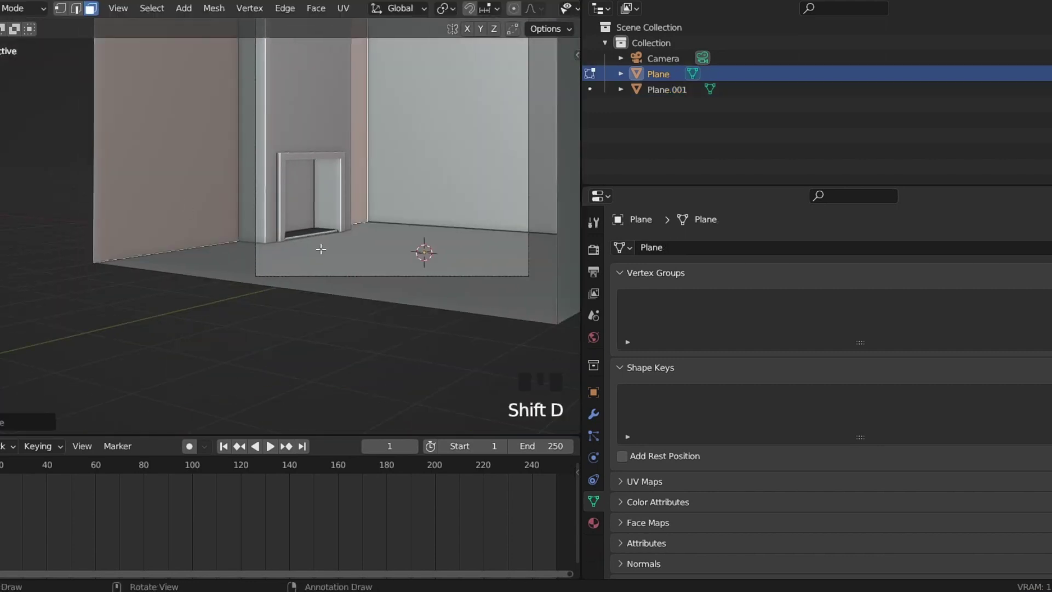
Step: Extrude a skirting strip along the wall base and move it vertically into place
key("s")
key("s")
key("g")
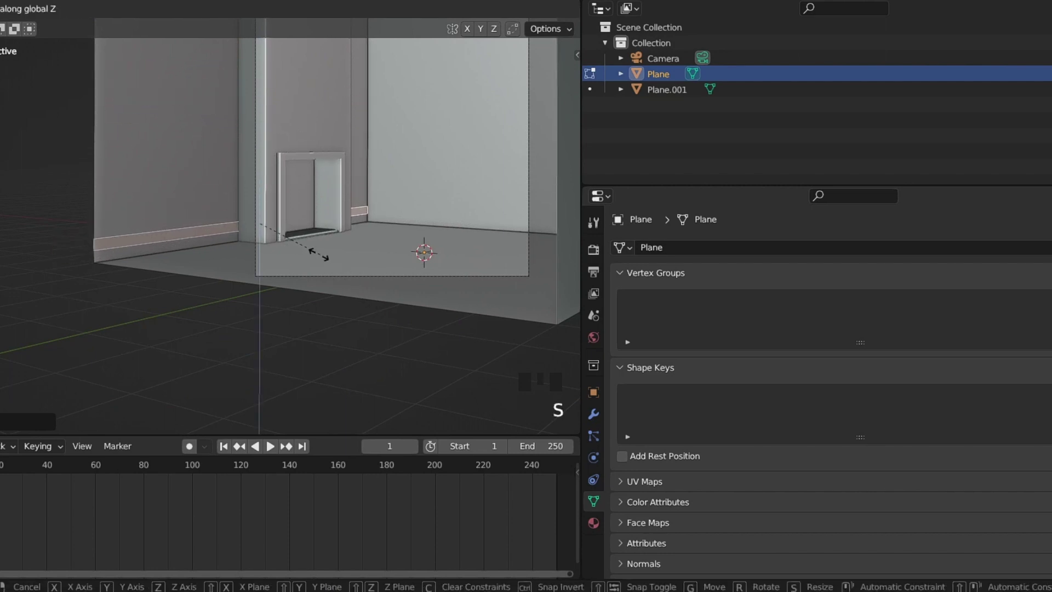
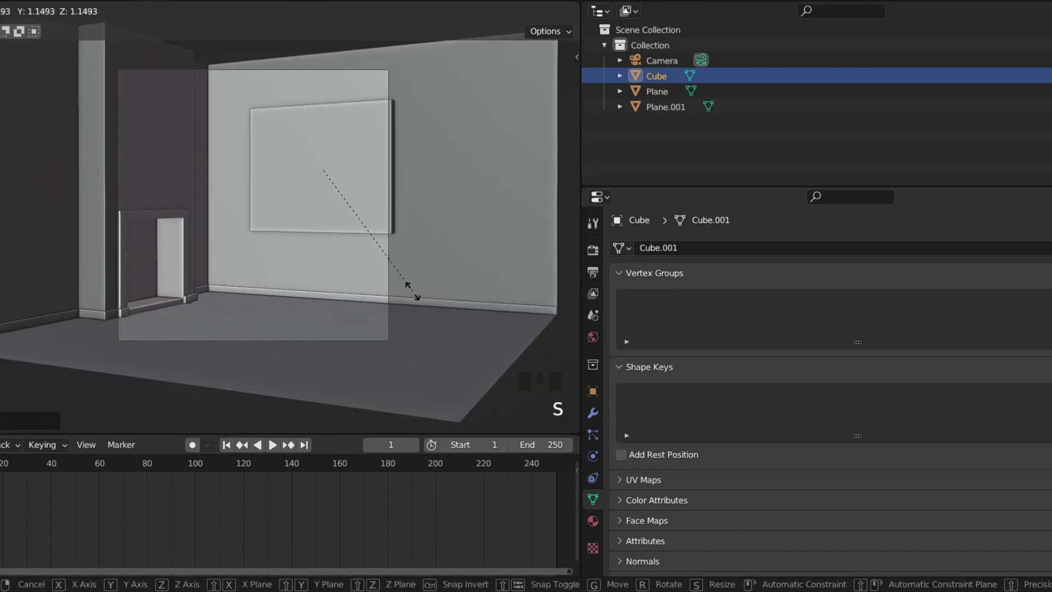
Step: Scale the wall panel along X toward a window-sized width
key("s")
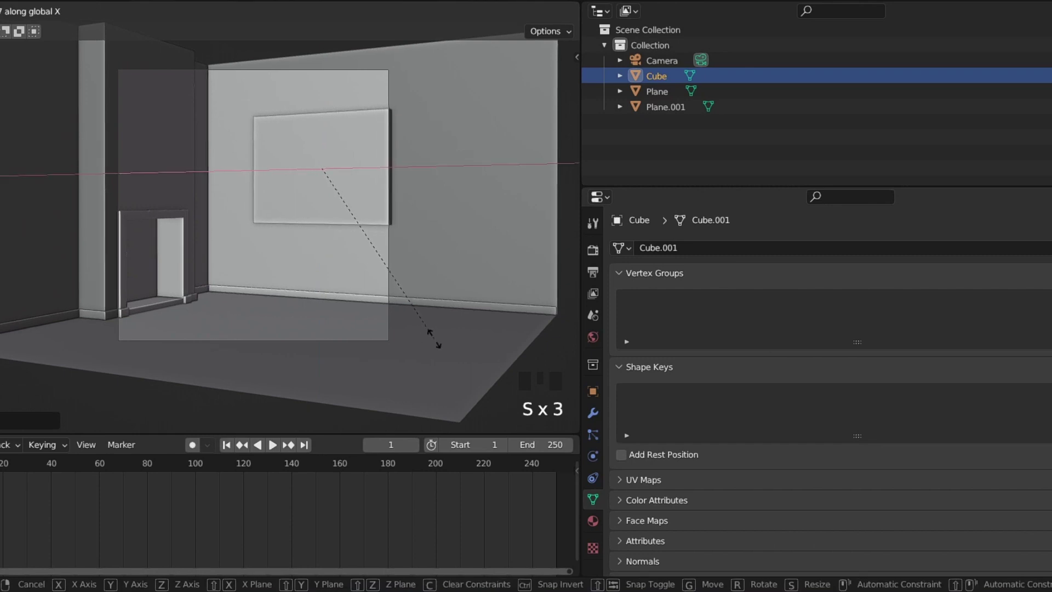
middle_click(430, 303)
scroll("up", 3)
key("g")
left_click_drag(411, 315, 441, 289)
scroll("up", 3)
key("g")
Step: Raise the panel vertically up the wall above the skirting
scroll("up", 3)
scroll("down", 3)
middle_click(429, 275)
scroll("up", 3)
key("g")
key("g")
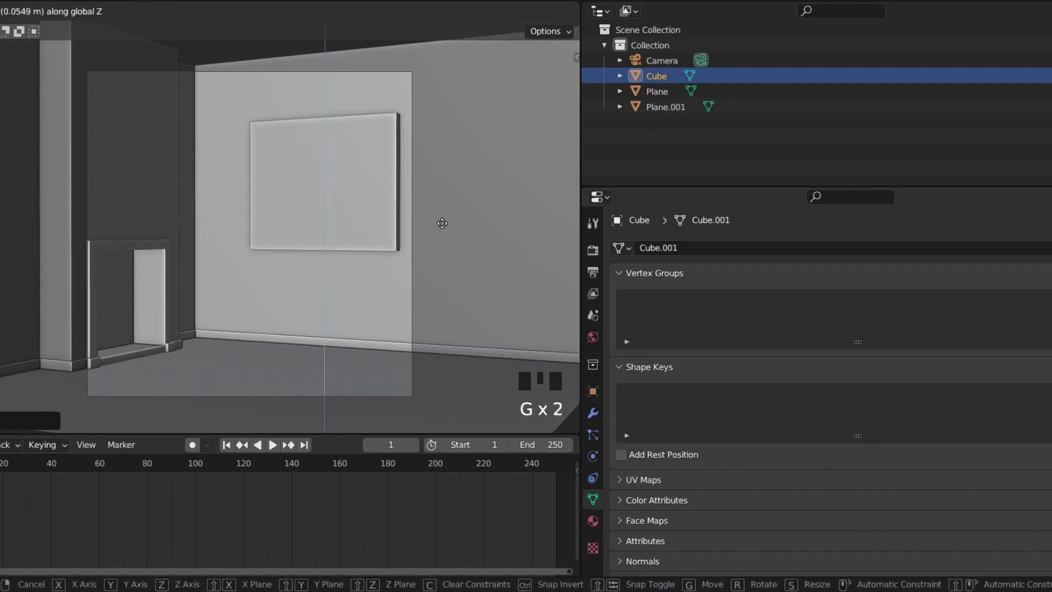
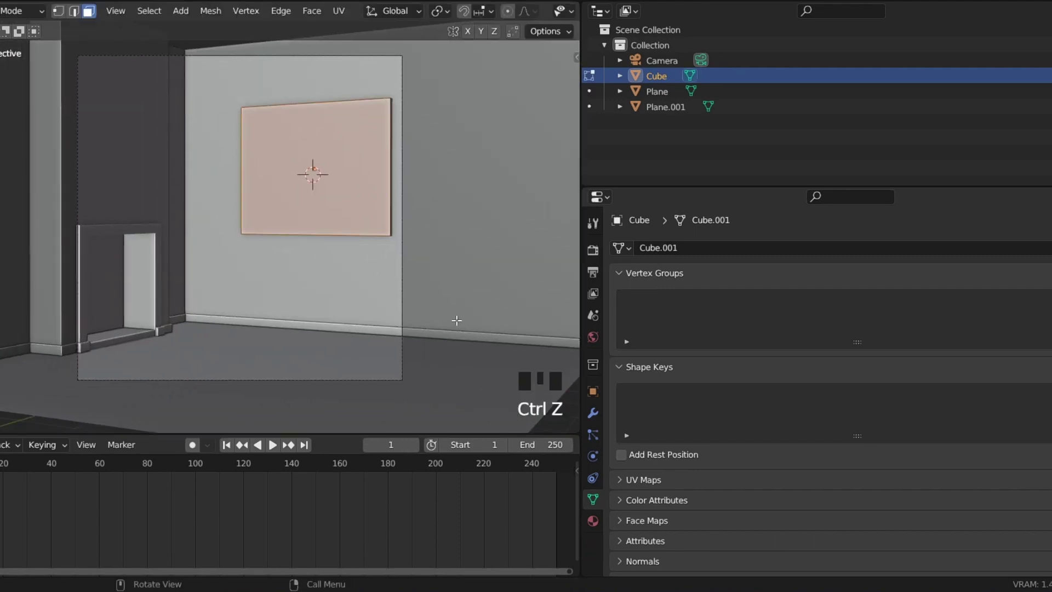
Step: Push the extruded window bars back along Y into the wall and leave Edit Mode
scroll("up", 3)
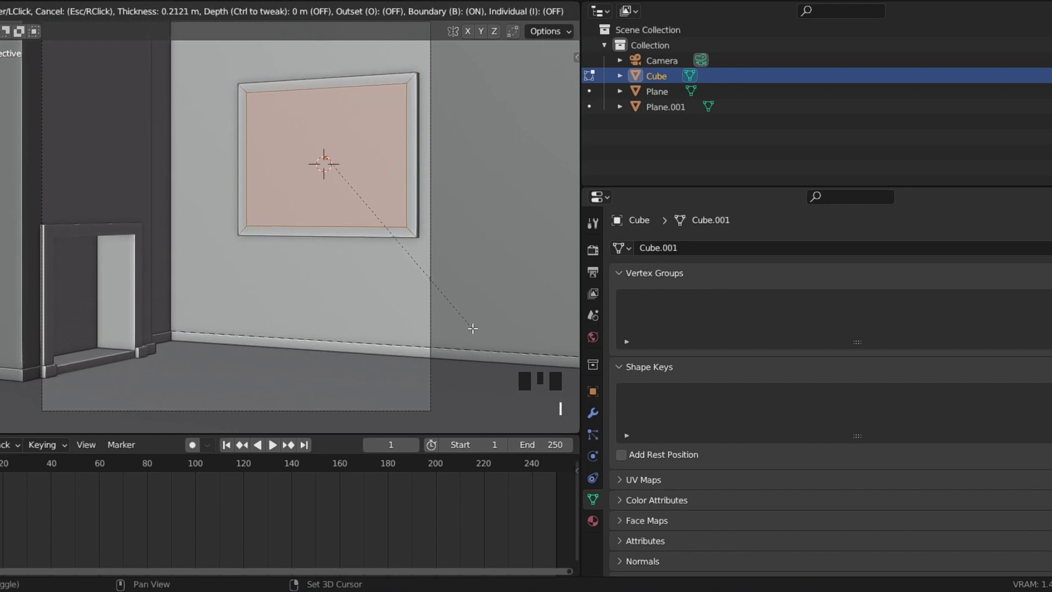
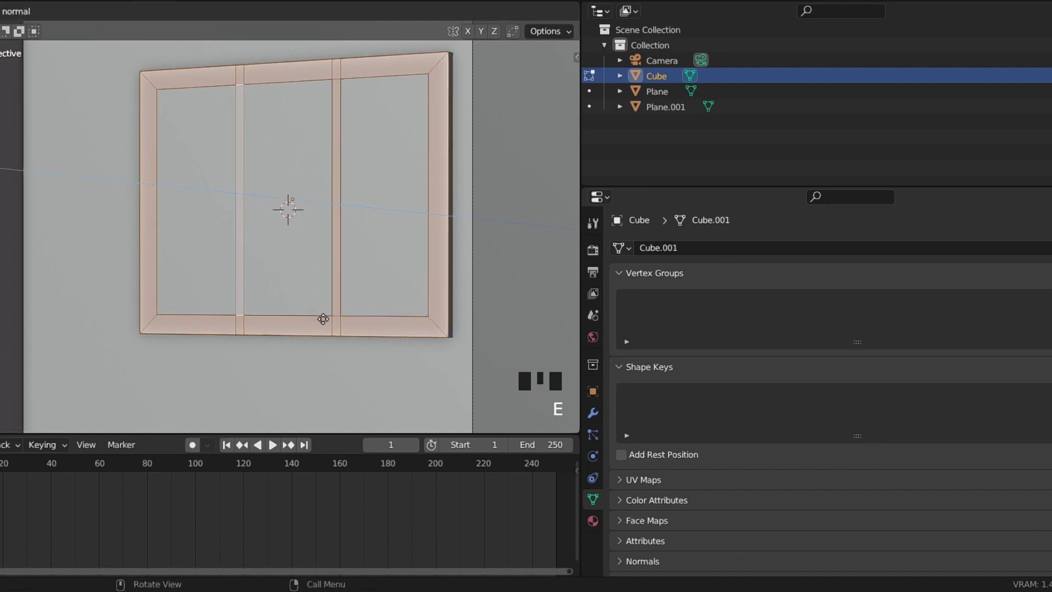
scroll("down", 3)
key("Tab")
left_click_drag(212, 322, 232, 282)
scroll("up", 3)
key("Tab")
key("g")
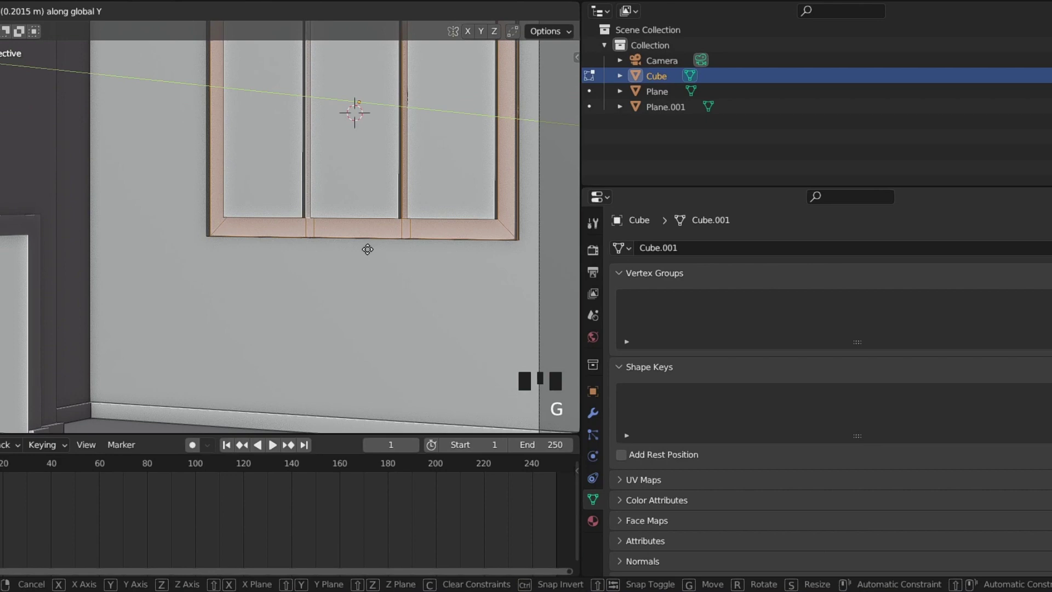
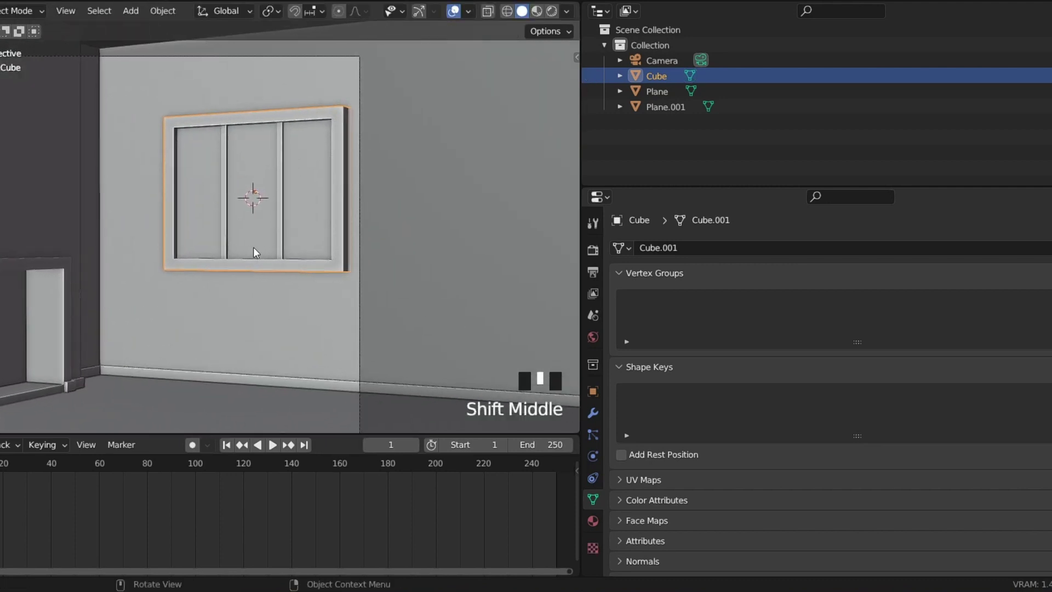
Step: Add a horizontal loop cut across the window to form a crossbar for six panes
key("Tab")
key("ctrl+r")
key("s")
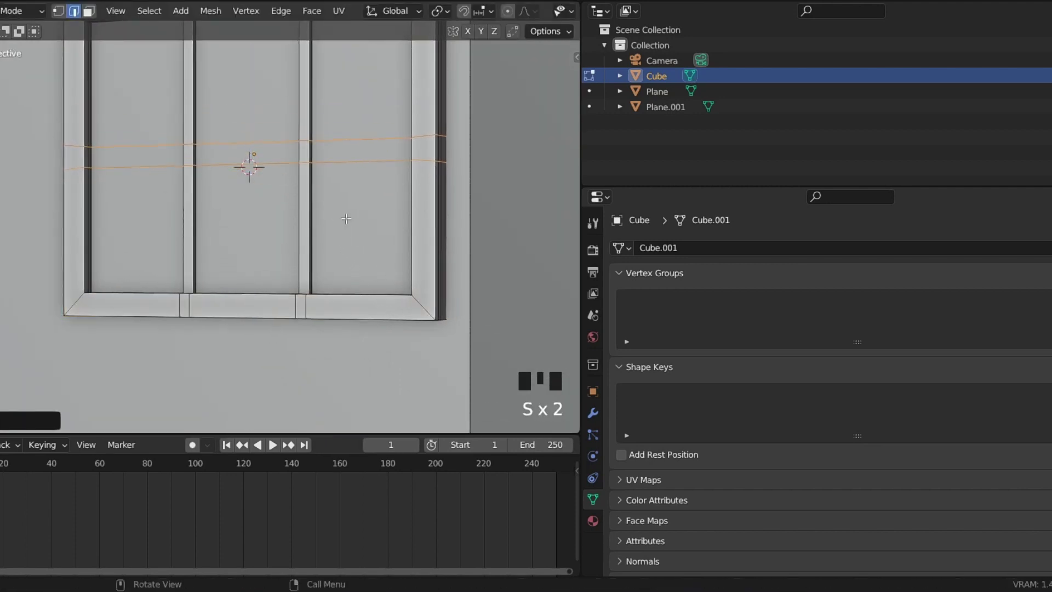
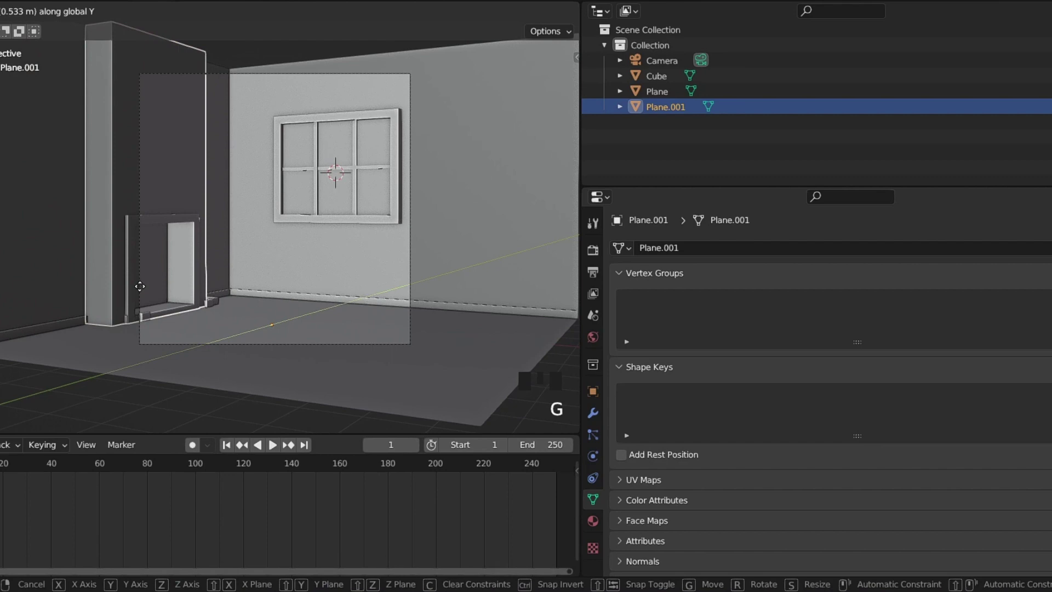
middle_click(235, 301)
scroll("up", 3)
Step: Shift the chimney breast wall Plane.001 in depth along Y and save the file
left_click(132, 331)
middle_click(250, 230)
scroll("down", 3)
key("ctrl+s")
middle_click(332, 229)
scroll("up", 3)
double_click(228, 258)
key("Tab")
Step: Select the window Cube and move it along Y to sit flush in the wall
scroll("down", 3)
left_click_drag(484, 205, 320, 250)
scroll("up", 3)
left_click(345, 146)
middle_click(349, 207)
key("g")
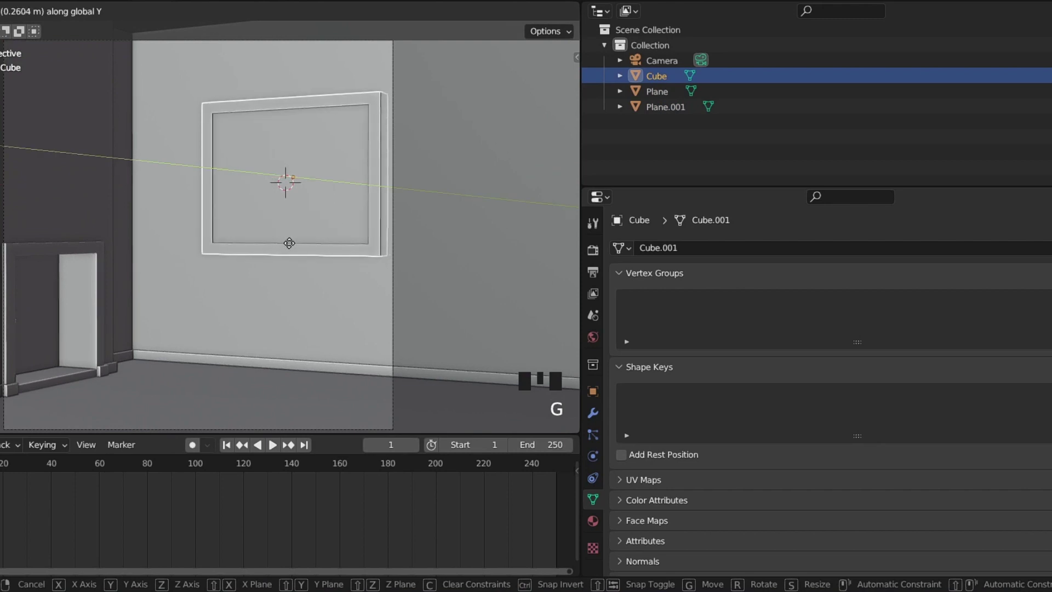
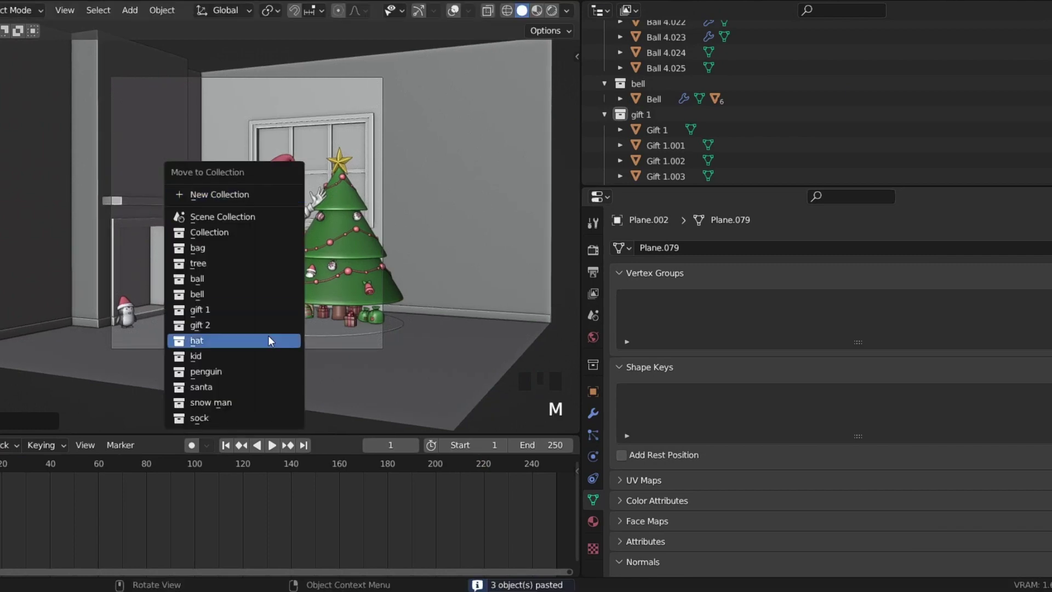
Step: Move the pasted stockings onto the front of the fireplace mantel
scroll("up", 3)
key("g")
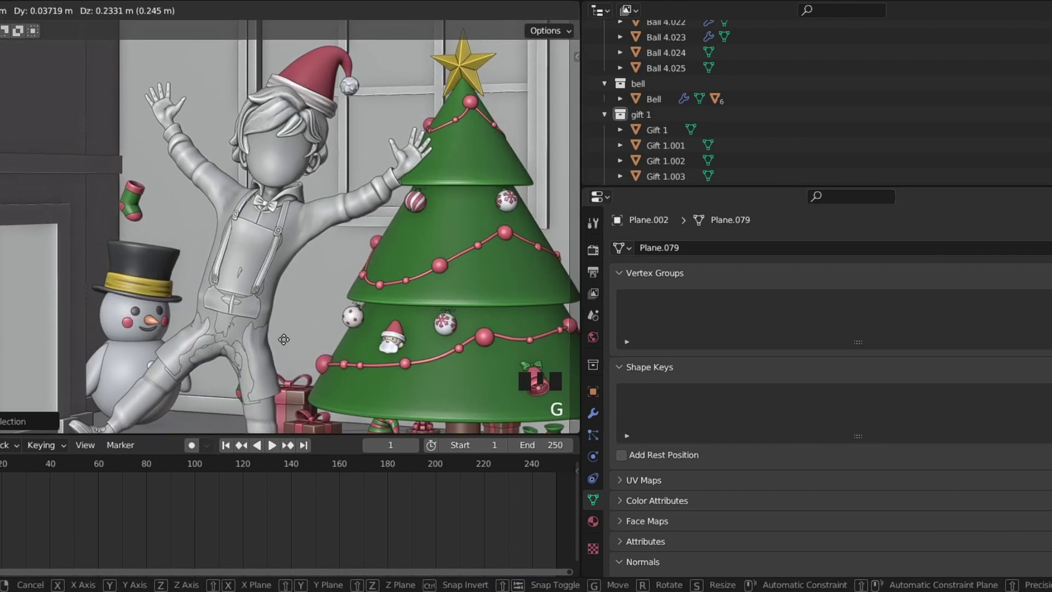
key("KP_Decimal")
scroll("up", 3)
scroll("down", 3)
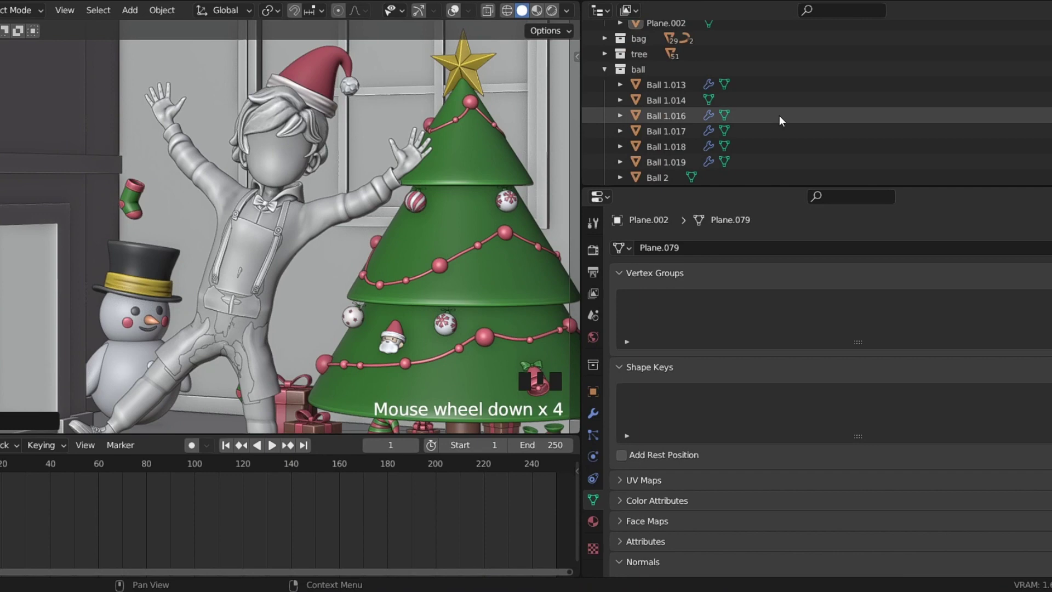
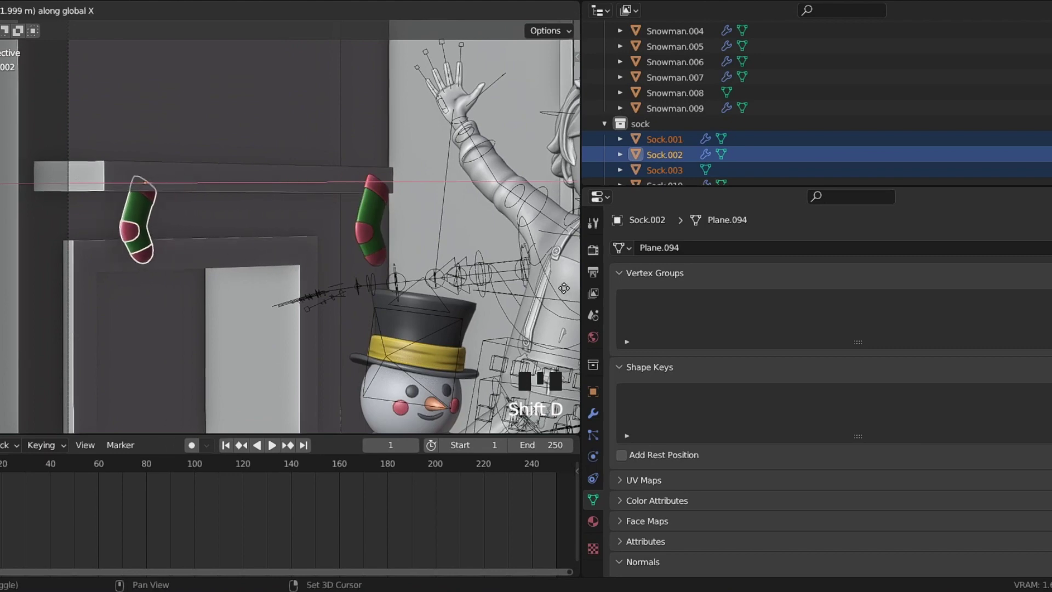
Step: Slide a single stocking sideways along X to space it on the mantel
left_click_drag(315, 264, 364, 242)
scroll("down", 3)
middle_click(355, 249)
scroll("up", 3)
key("shift+d")
left_click(460, 10)
scroll("down", 3)
middle_click(249, 224)
key("g")
key("x")
middle_click(221, 194)
scroll("up", 3)
left_click(456, 15)
Step: Pick another stocking and slide it along the mantel to even the spacing
middle_click(269, 234)
left_click_drag(135, 218, 90, 319)
left_click(116, 339)
key("g")
left_click(128, 361)
key("g")
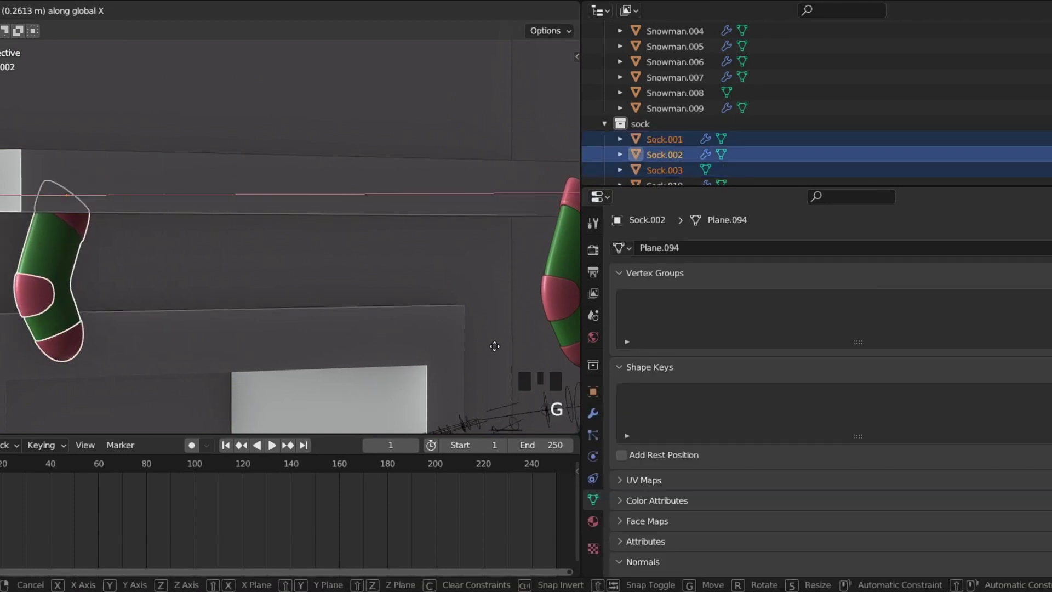
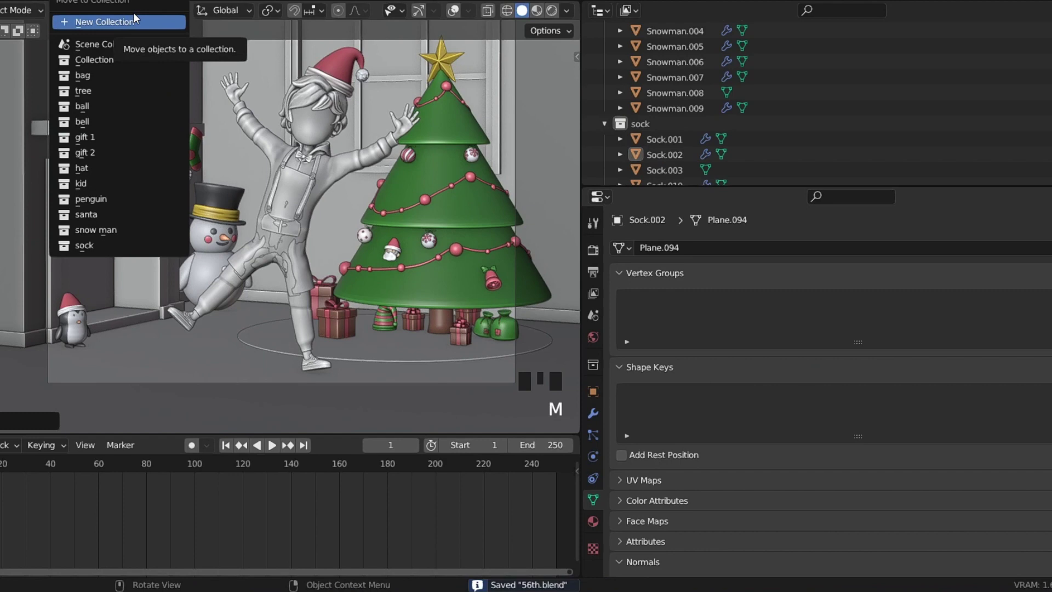
Step: Paste the striped candy cane and move and rotate it into position above the mantel
key("Return")
key("g")
key("KP_7")
key("KP_Divide")
key("KP_3")
key("r")
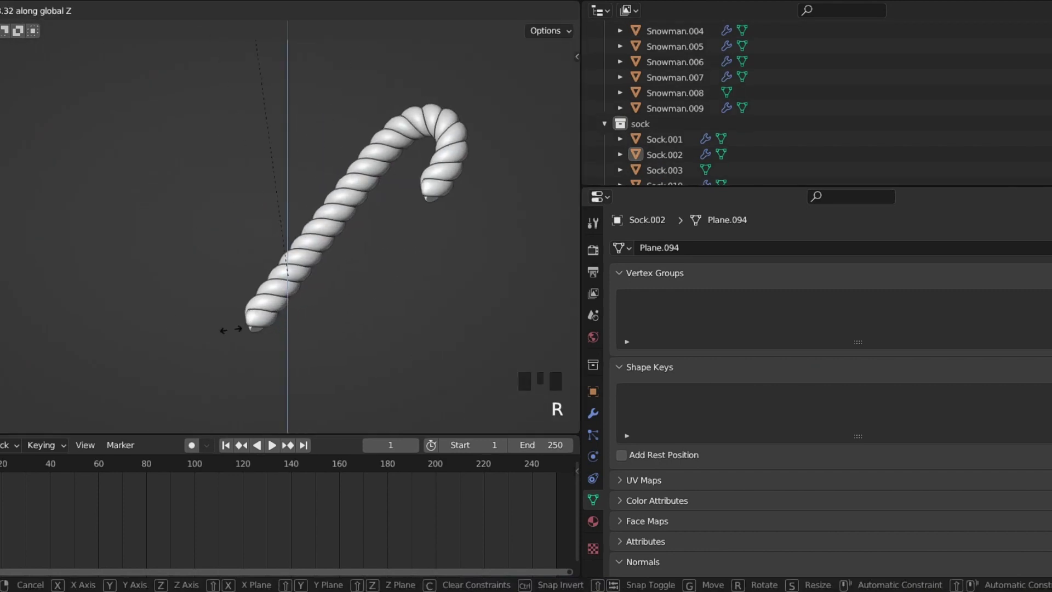
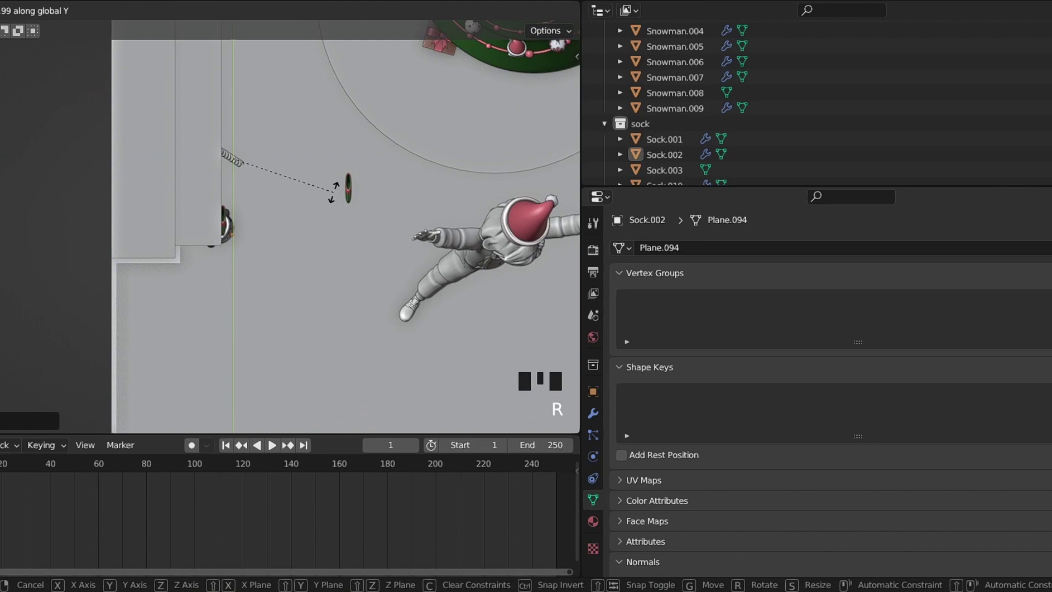
key("g")
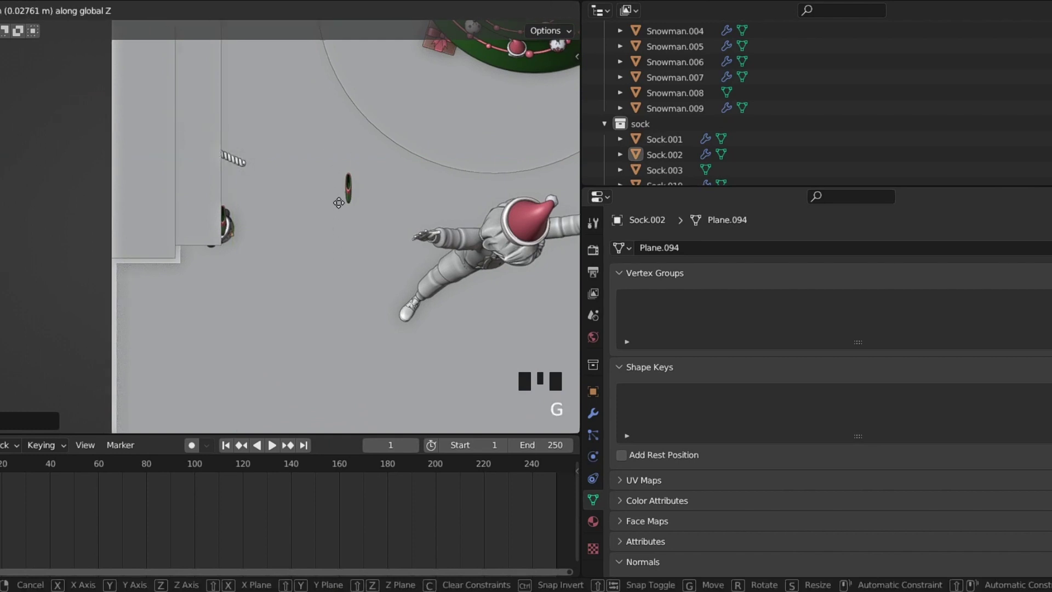
key("r")
key("r")
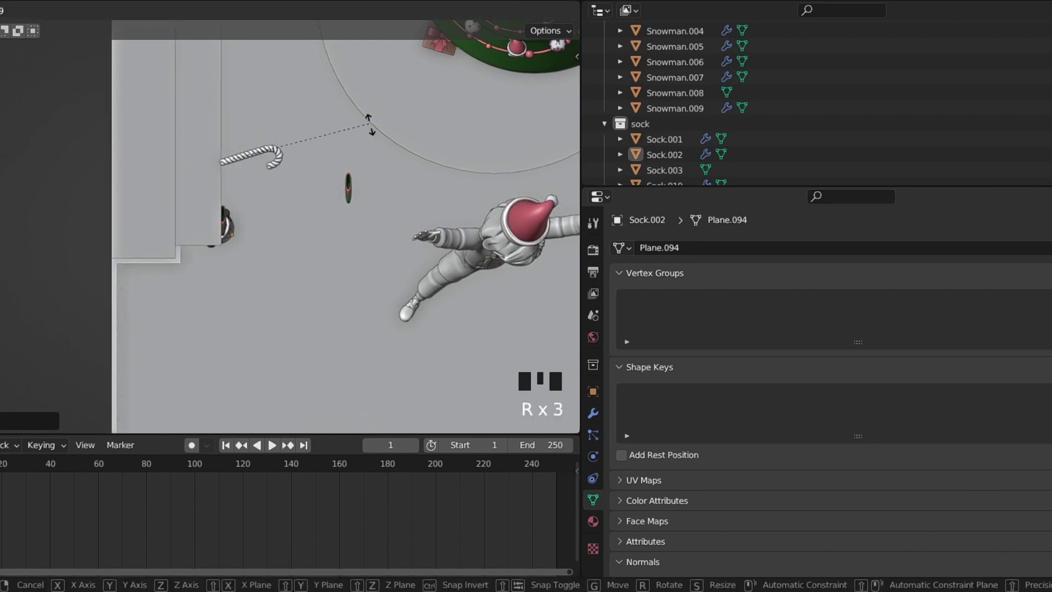
key("g")
key("r")
key("g")
key("KP_0")
Step: Adjust the candy cane's placement and file it into its own new collection
middle_click(292, 231)
scroll("up", 3)
key("g")
key("r")
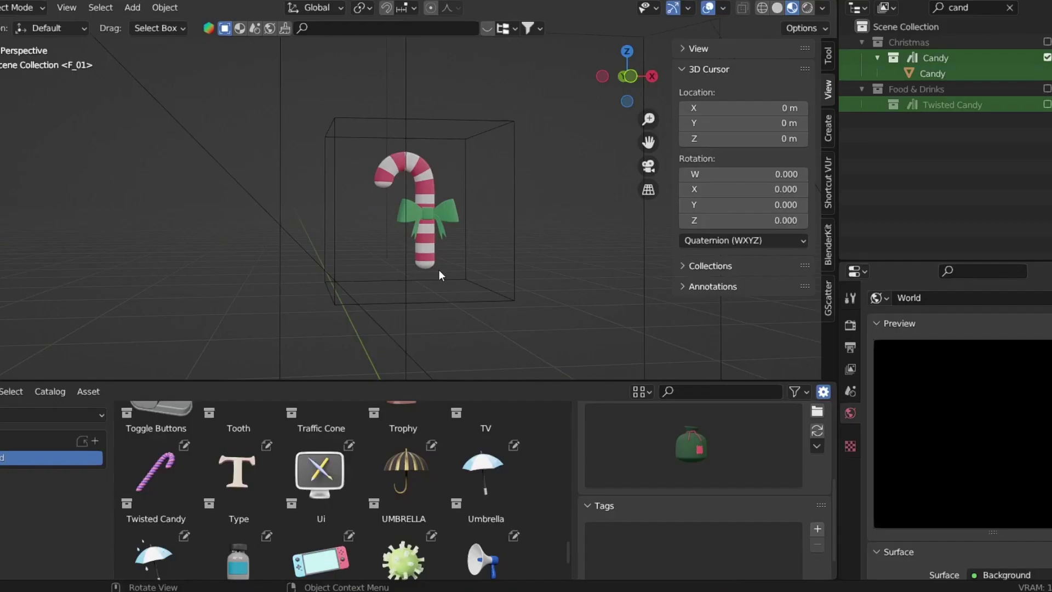
middle_click(240, 219)
scroll("up", 3)
left_click_drag(263, 206, 425, 292)
scroll("down", 3)
key("m")
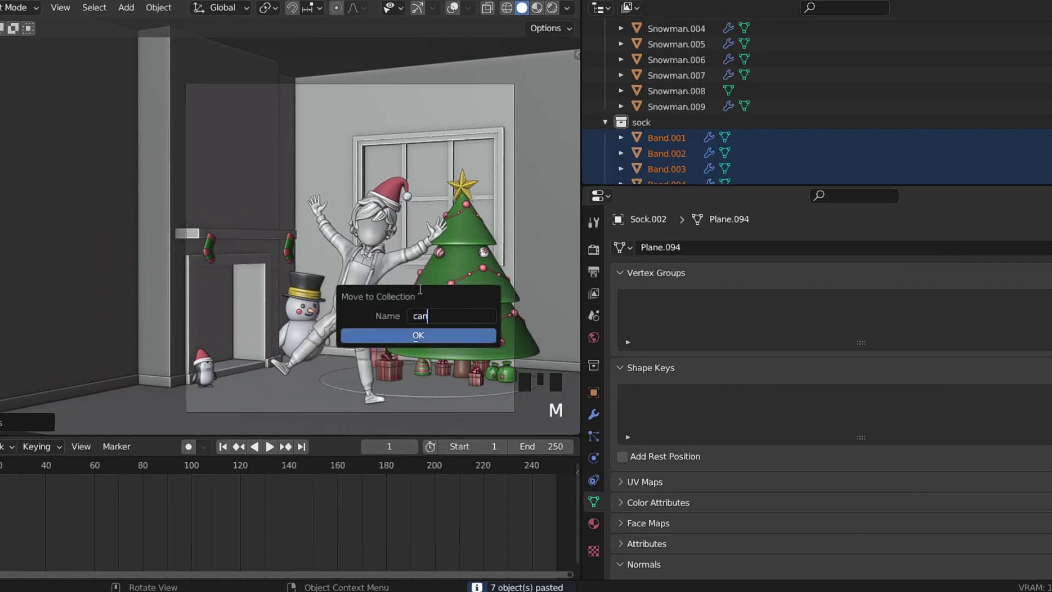
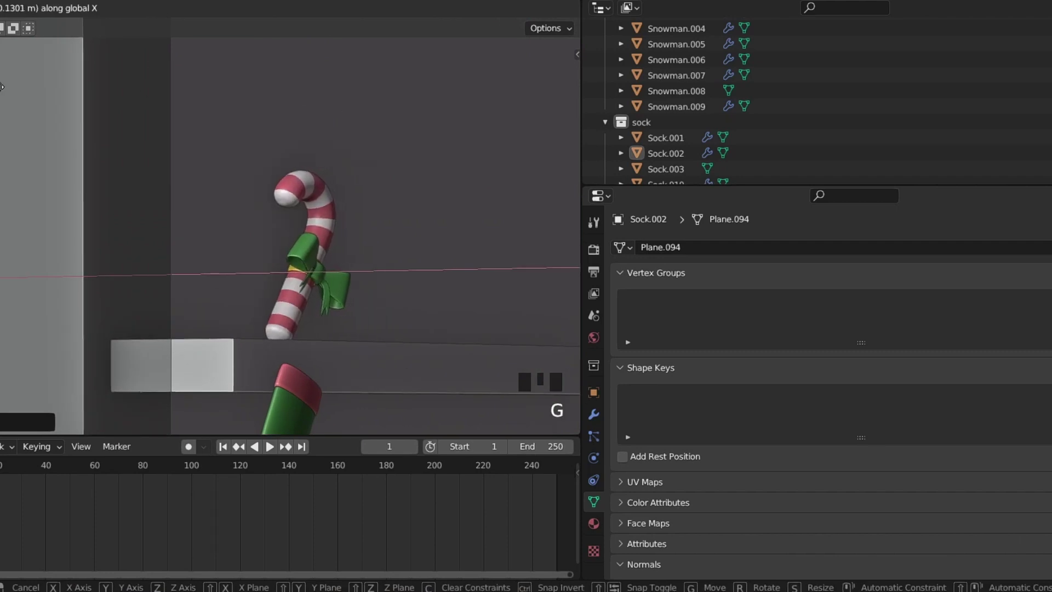
scroll("down", 3)
key("r")
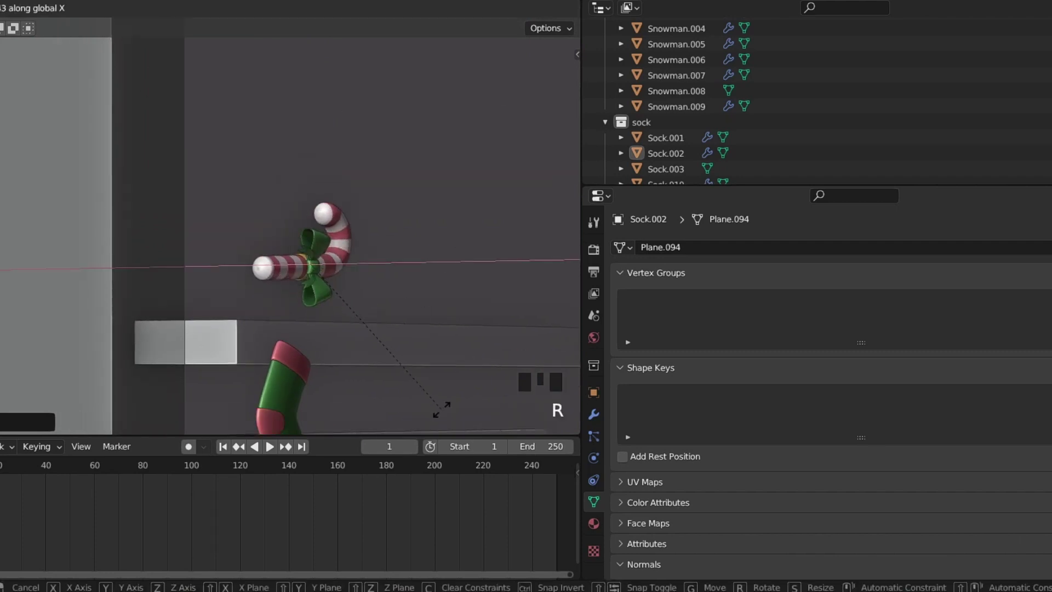
middle_click(479, 343)
scroll("down", 3)
left_click_drag(282, 226, 295, 240)
key("r")
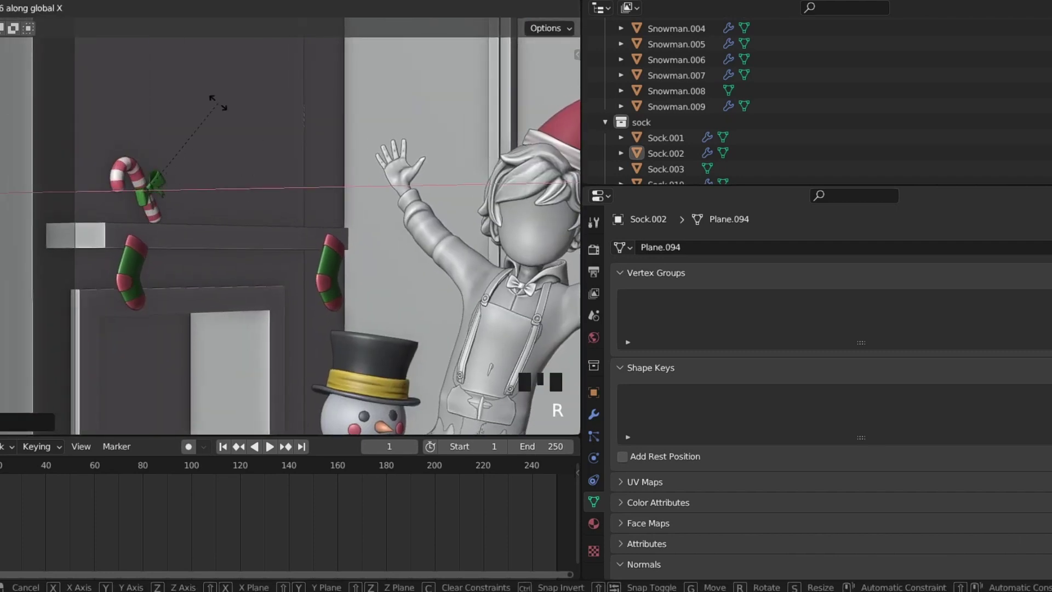
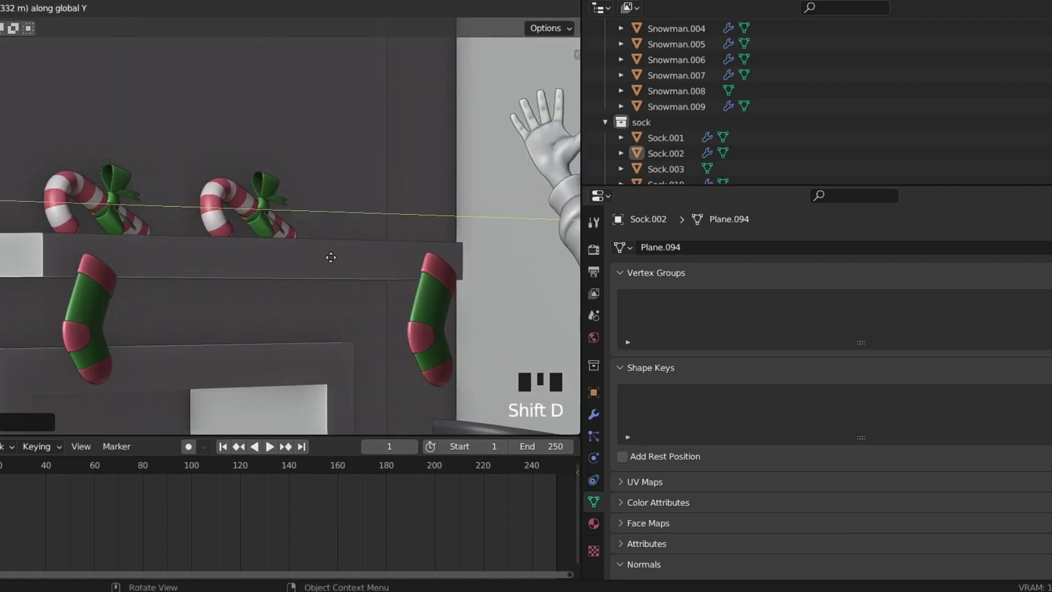
key("s")
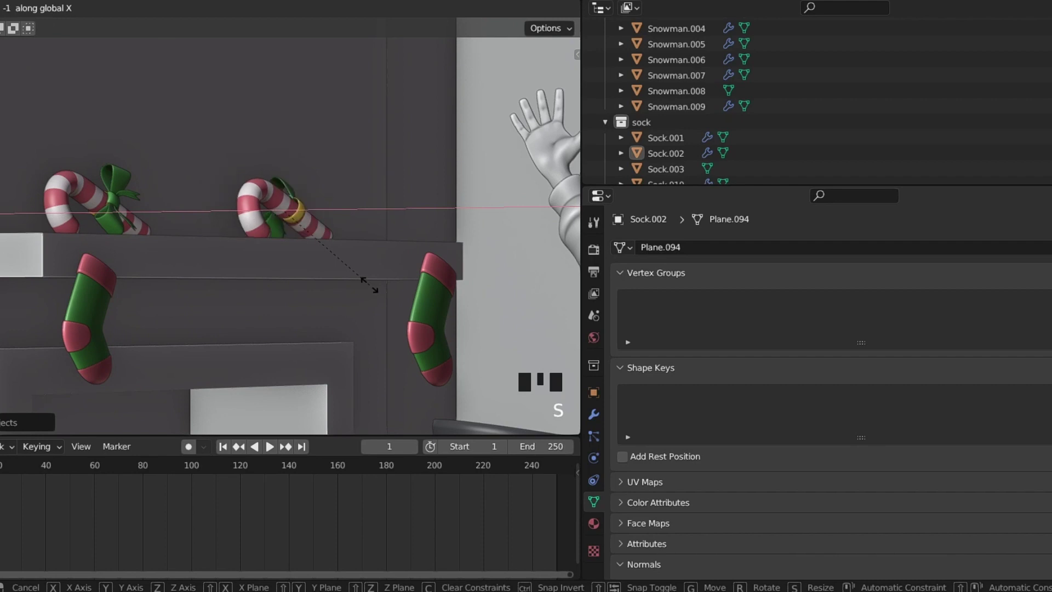
key("s")
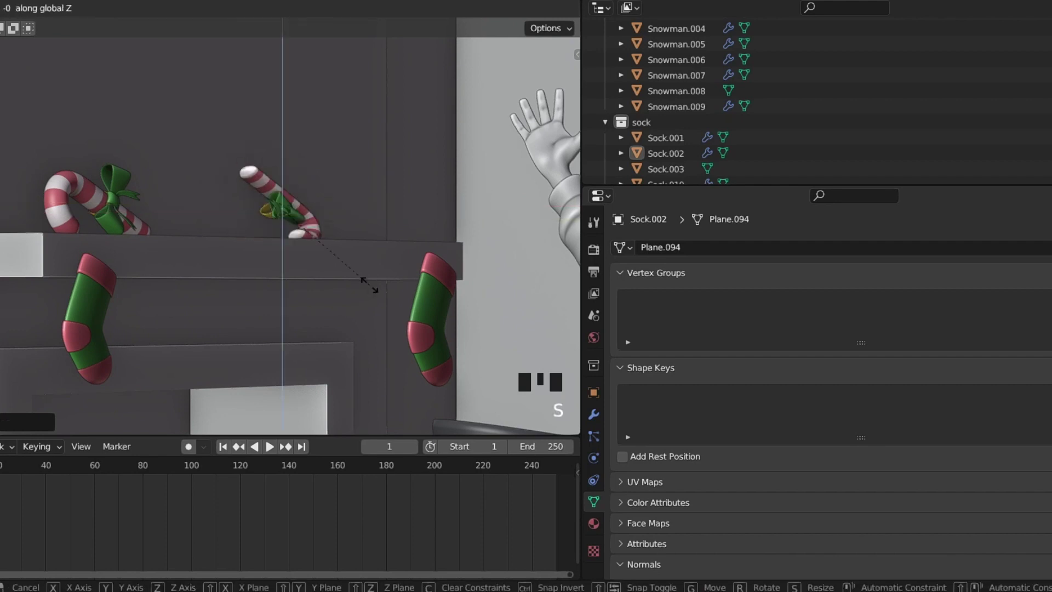
key("s")
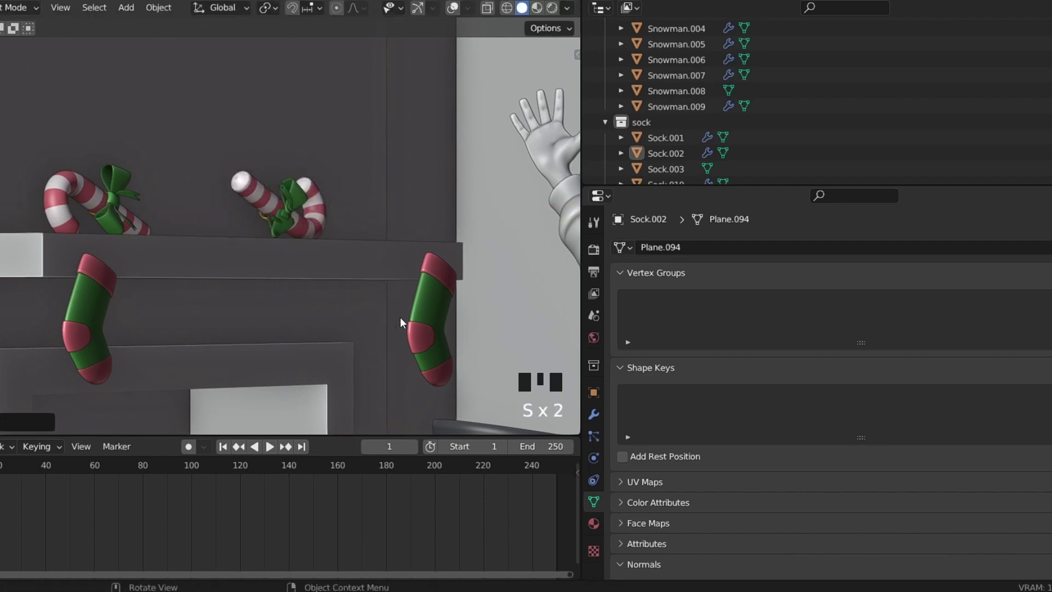
key("s")
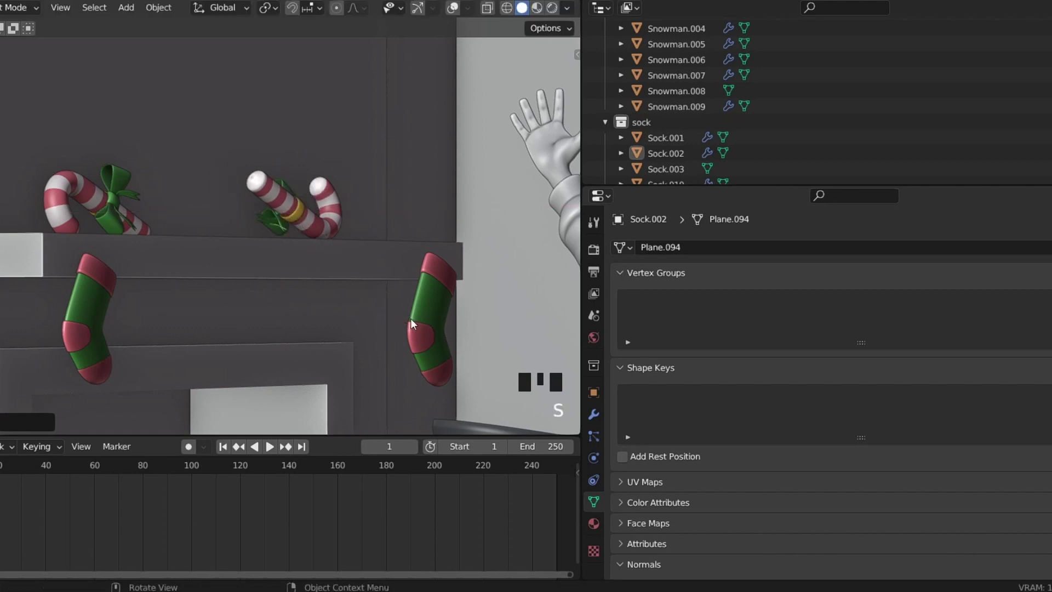
key("s")
key("r")
key("r")
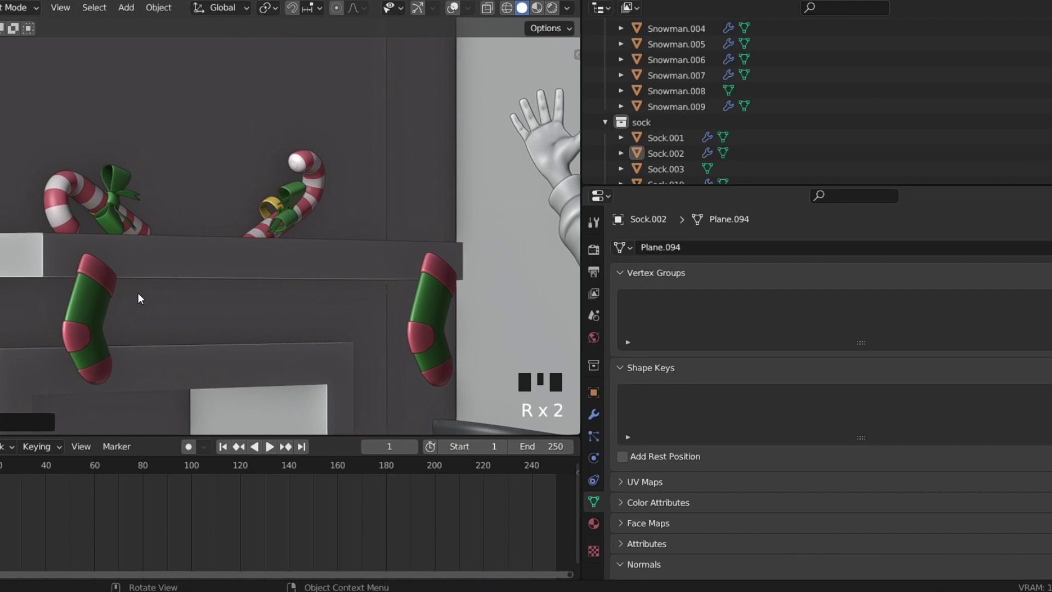
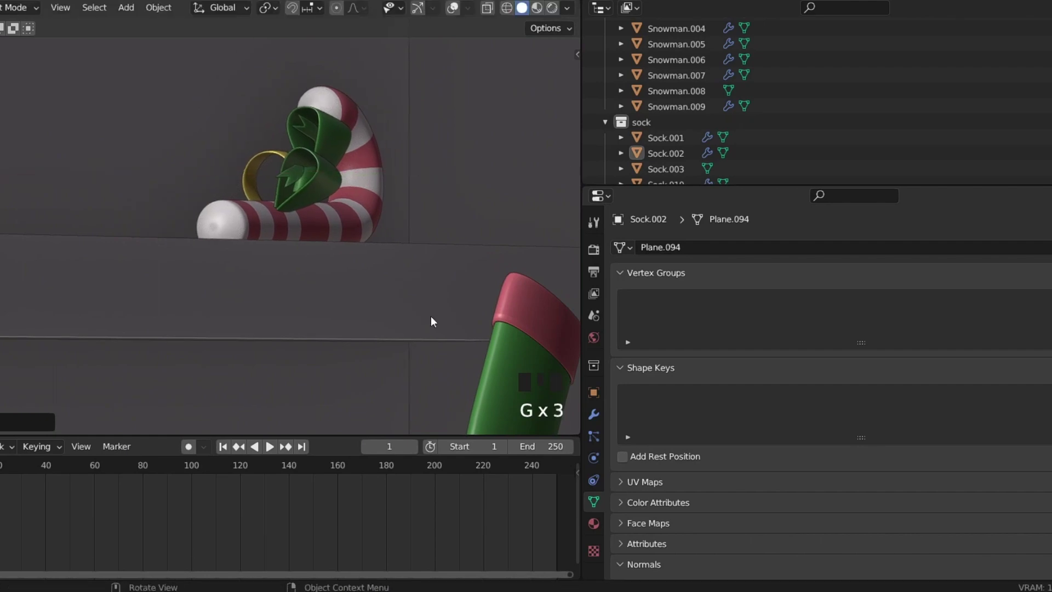
key("KP_Decimal")
middle_click(423, 274)
key("g")
middle_click(393, 278)
scroll("up", 3)
key("g")
key("KP_0")
scroll("down", 3)
left_click_drag(315, 208, 370, 206)
scroll("up", 3)
scroll("down", 3)
middle_click(345, 235)
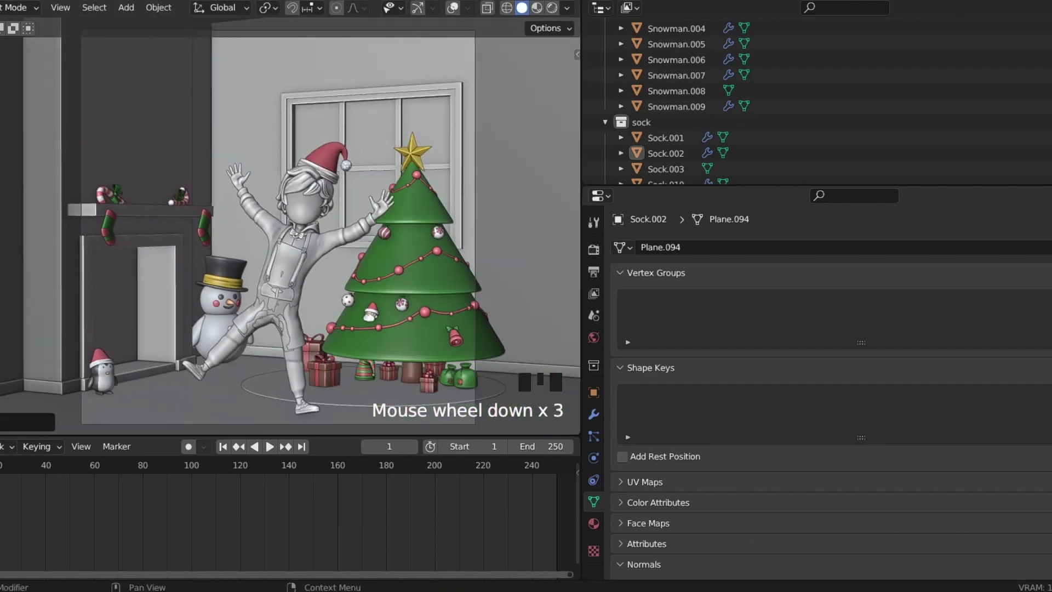
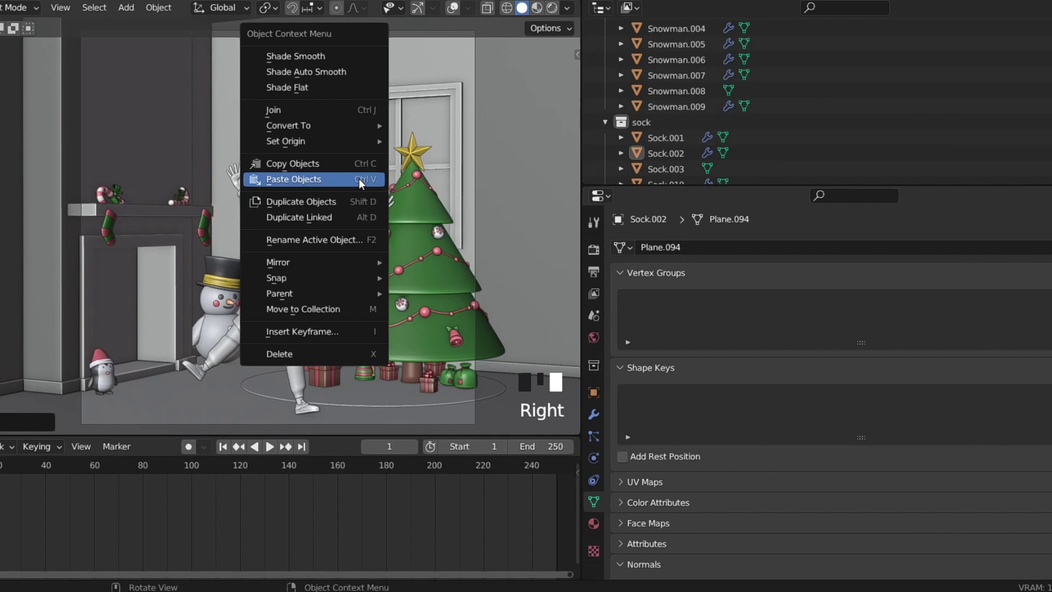
Step: Paste the silver star into its own collection and view it in local isolation
key("m")
key("Return")
key("KP_Divide")
key("KP_Divide")
key("g")
key("r")
key("r")
key("KP_3")
key("KP_Divide")
key("KP_1")
key("r")
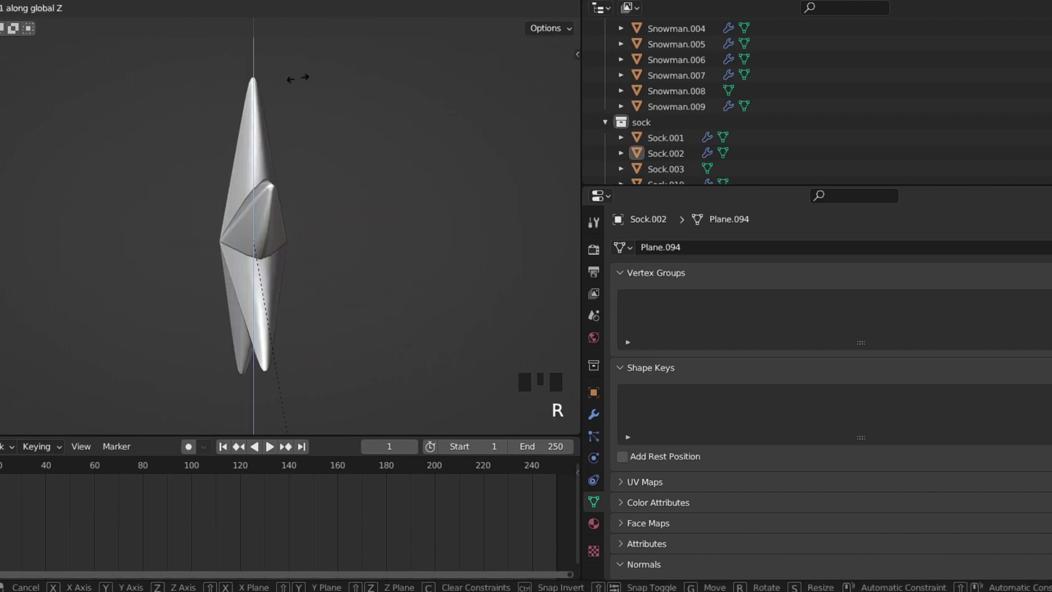
Step: Rotate the star about Z and move it up to stand on the mantel between the candy canes
key("KP_3")
key("KP_Divide")
key("KP_Decimal")
scroll("down", 3)
key("g")
key("g")
middle_click(482, 229)
key("s")
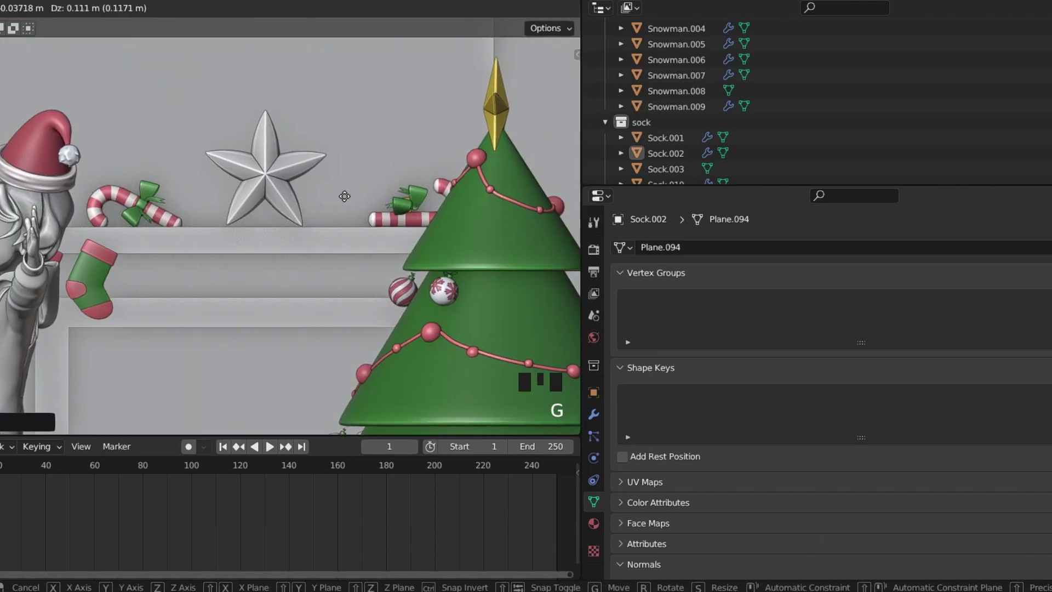
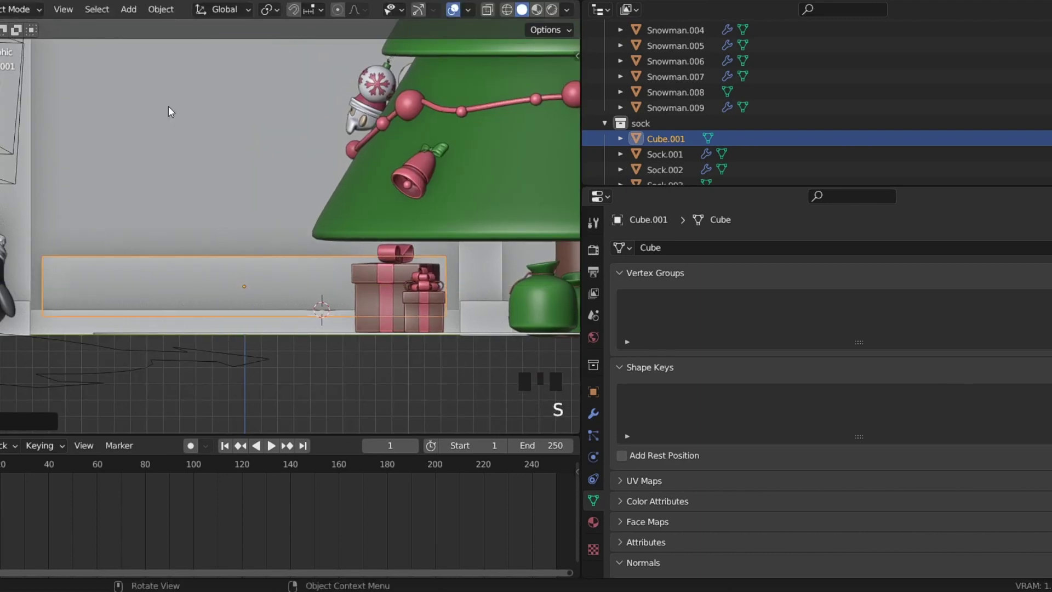
Step: Move the long box Cube.001 along Y to the fireplace base and reshape its edges along Z
key("g")
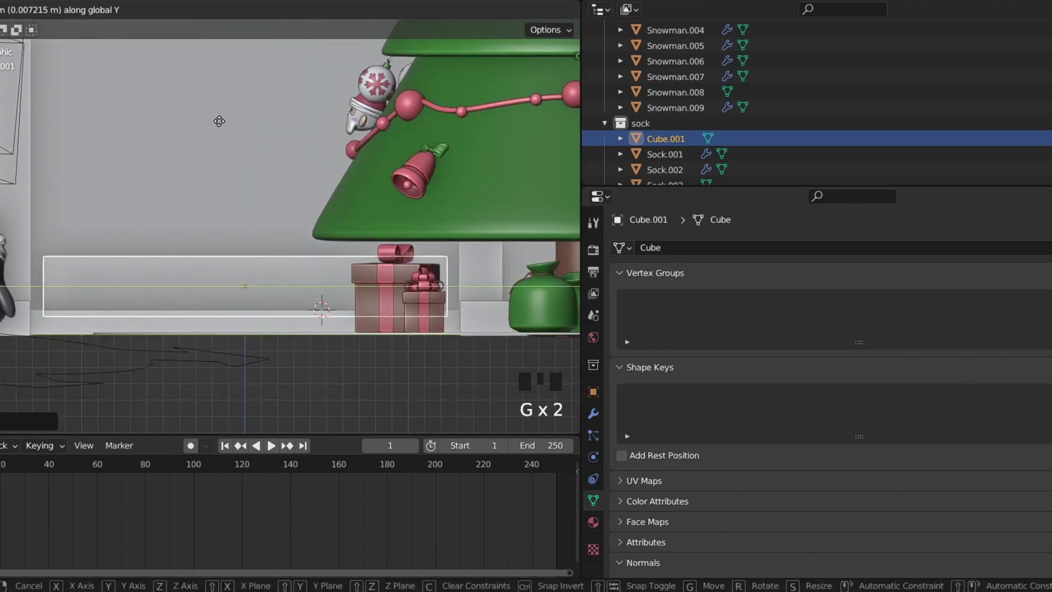
key("KP_0")
scroll("down", 3)
scroll("up", 3)
scroll("down", 3)
key("g")
key("g")
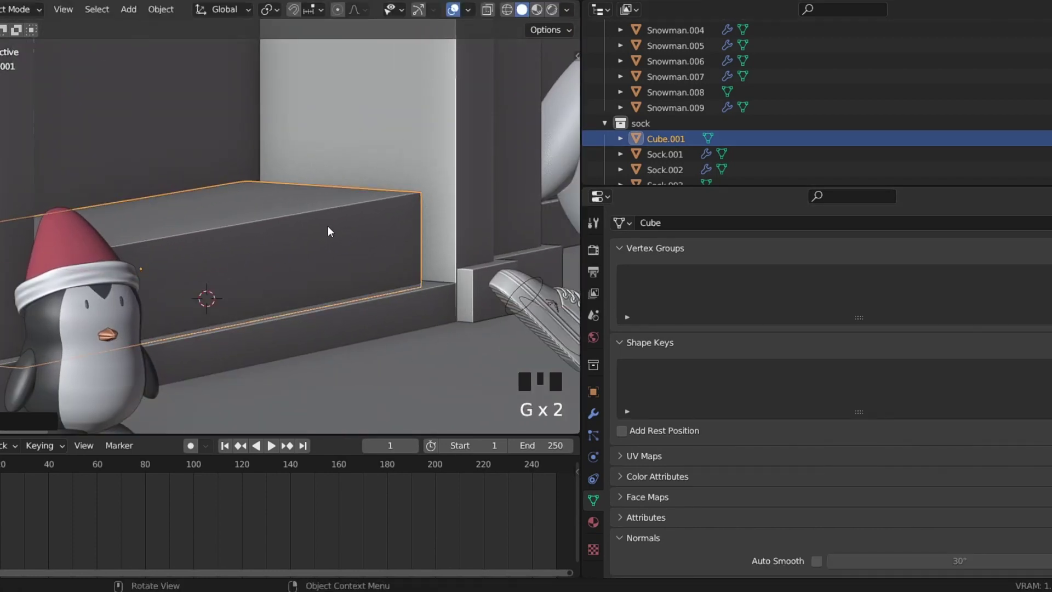
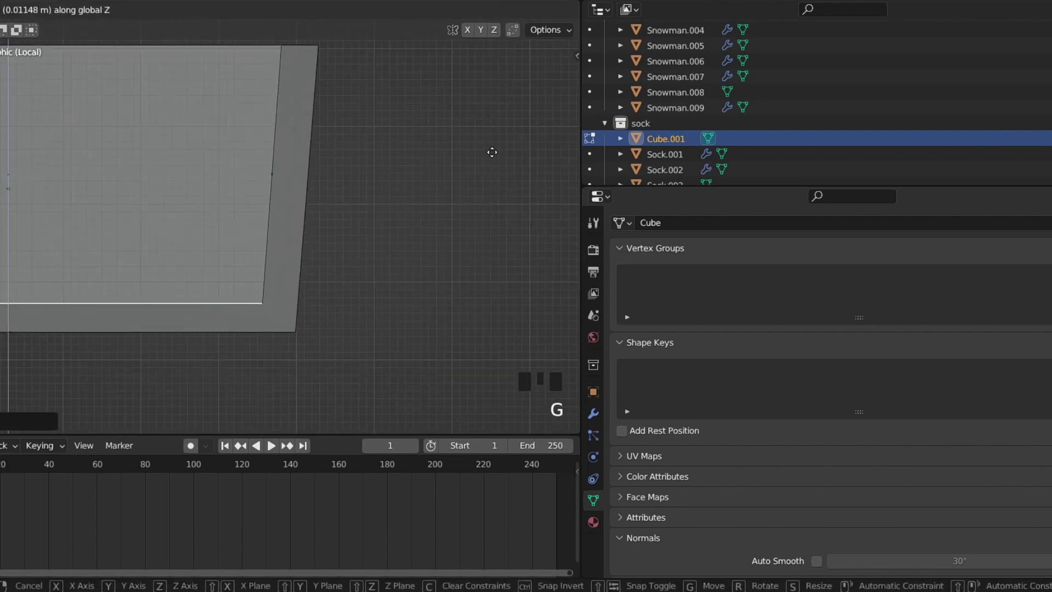
Step: Cut rectangular slots along the crate walls so the long box becomes an open slatted crate
scroll("down", 3)
middle_click(385, 162)
scroll("down", 3)
key("Tab")
left_click(494, 11)
middle_click(427, 118)
scroll("up", 3)
left_click(384, 128)
key("shift+s")
middle_click(453, 194)
key("shift+a")
scroll("down", 3)
key("s")
key("s")
key("KP_7")
key("s")
key("KP_3")
scroll("up", 3)
key("s")
middle_click(395, 284)
scroll("down", 3)
middle_click(286, 248)
scroll("up", 3)
Step: Add Cube.002 and scale it into a flat plank positioned inside the crate
key("g")
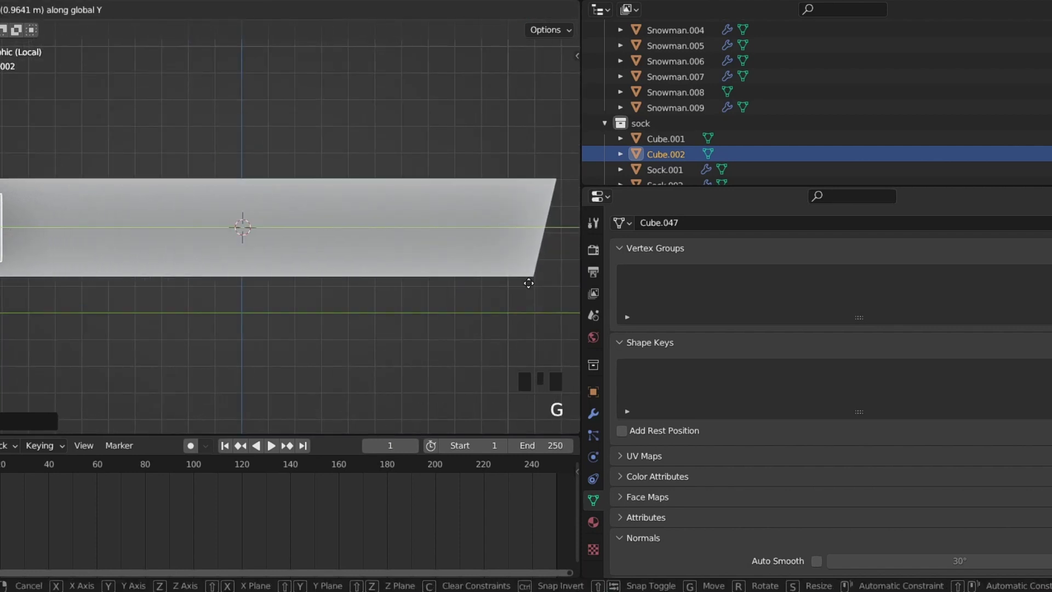
middle_click(218, 300)
scroll("down", 3)
left_click_drag(385, 290, 295, 271)
key("KP_3")
scroll("up", 3)
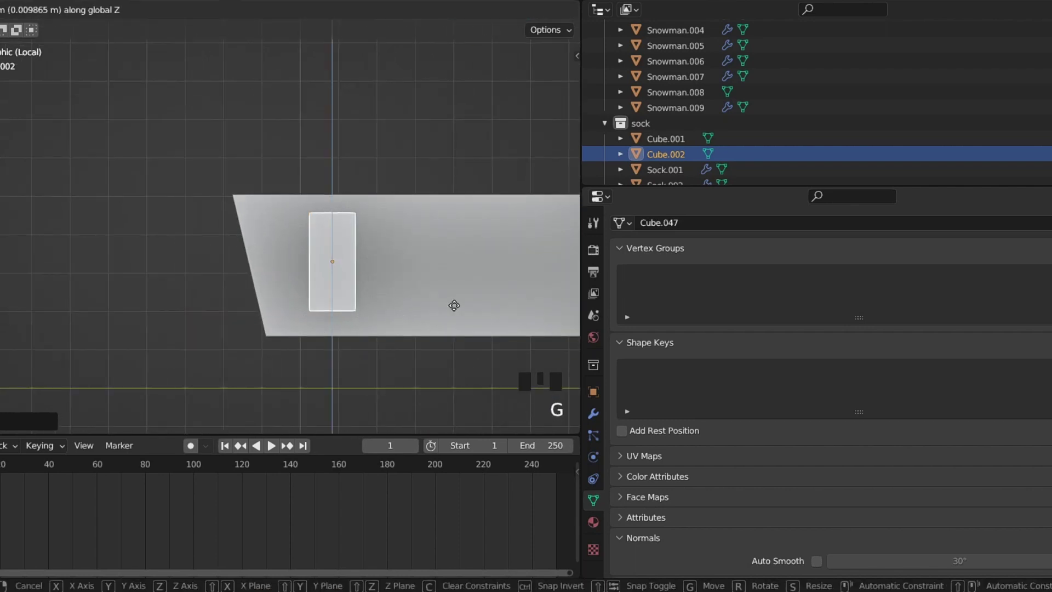
left_click_drag(233, 342, 358, 288)
key("KP_1")
key("g")
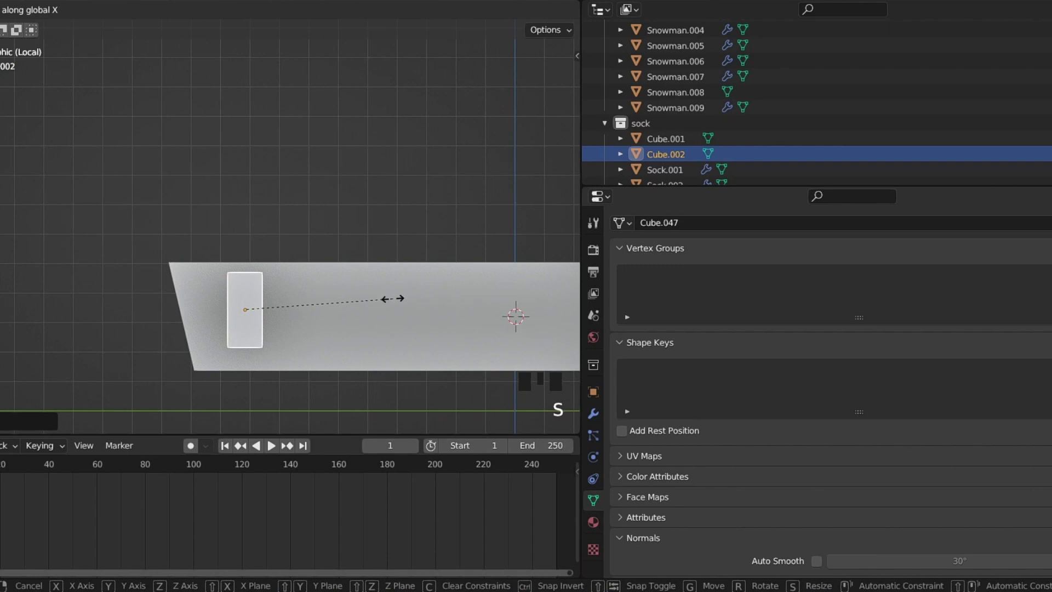
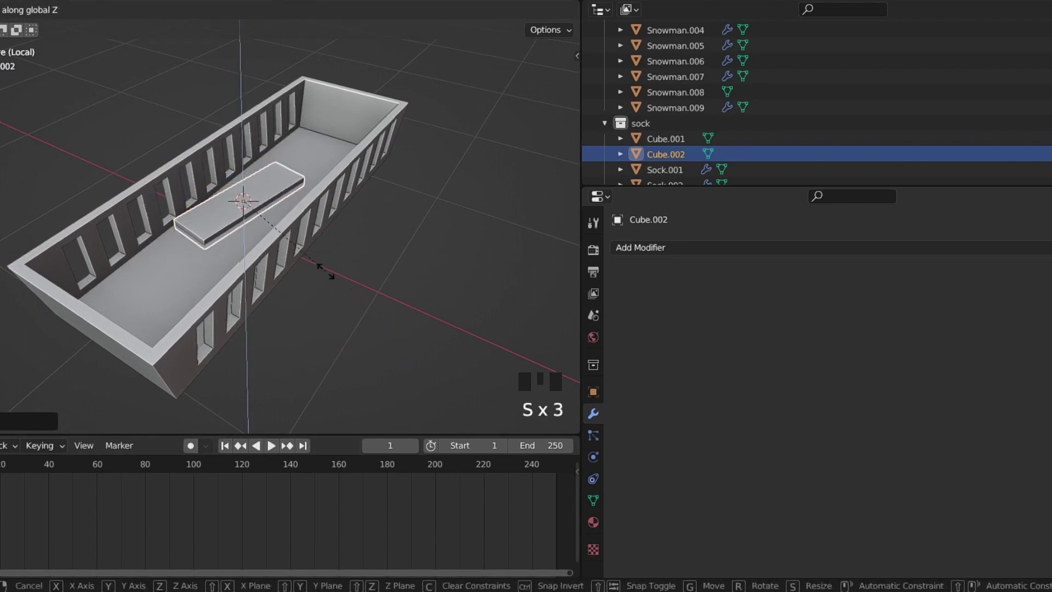
Step: Duplicate the plank with Shift+D and move, rotate and scale the copies into the crate
key("KP_7")
scroll("down", 3)
middle_click(313, 235)
key("g")
key("shift+d")
key("r")
key("g")
key("s")
key("r")
key("shift+s")
key("g")
middle_click(375, 323)
scroll("up", 3)
key("g")
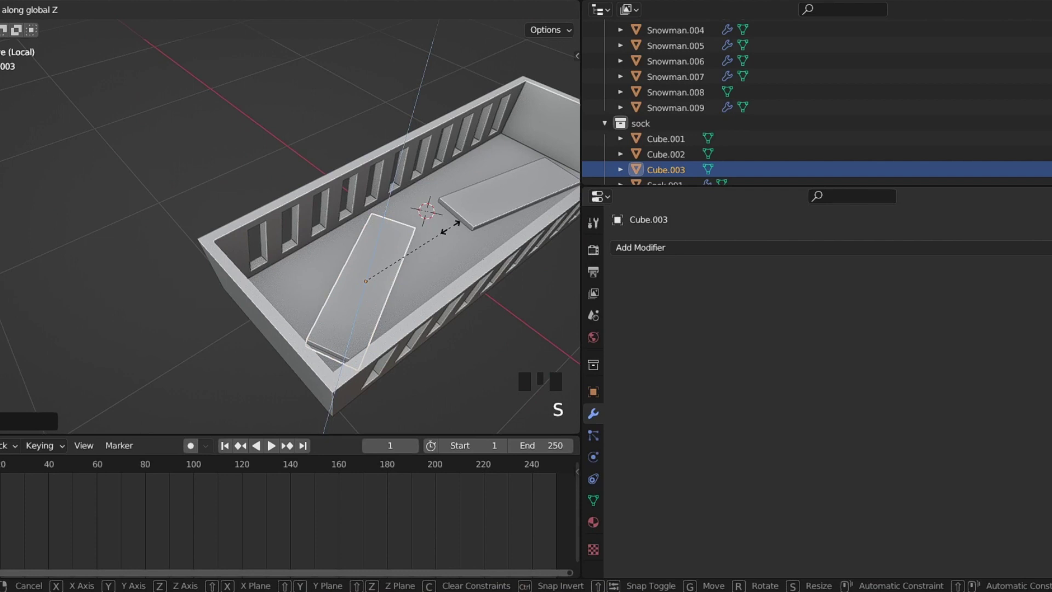
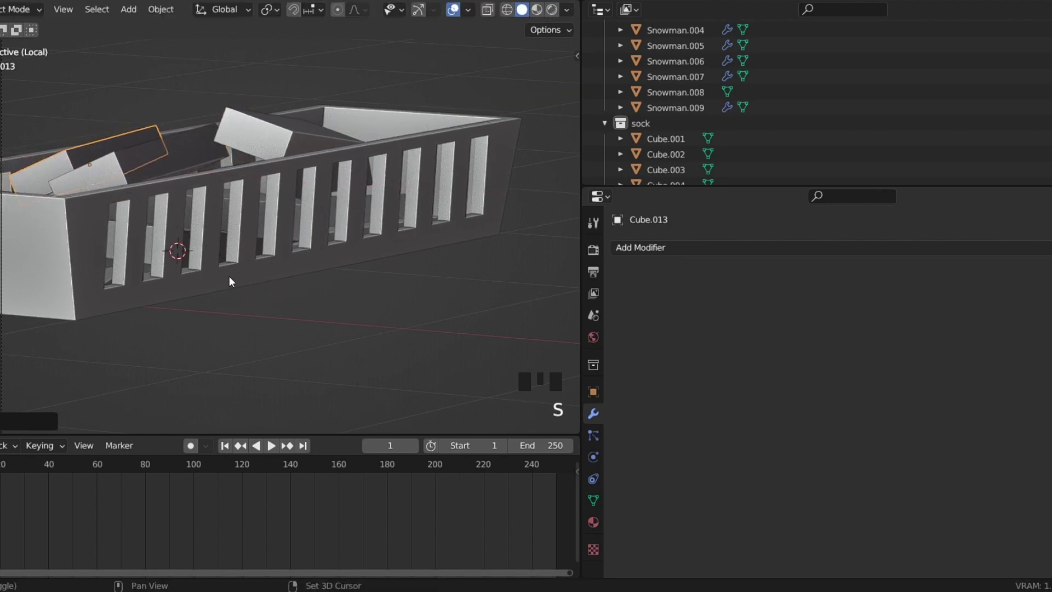
Step: Add more plank copies and tilt them so the crate is filled with scattered planks
key("r")
key("shift+d")
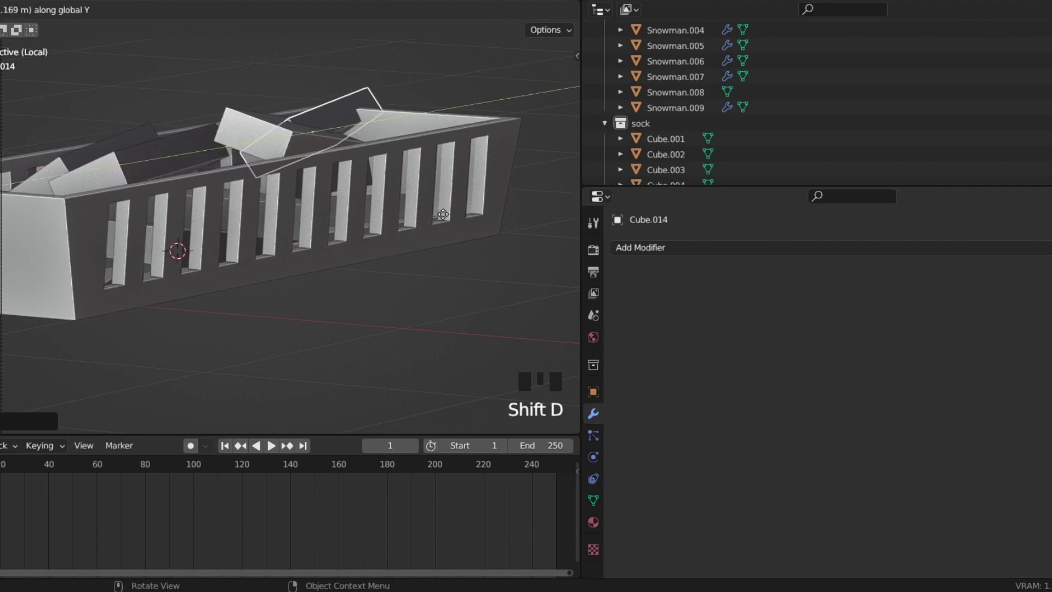
key("g")
left_click_drag(453, 8, 425, 96)
scroll("down", 3)
left_click_drag(404, 131, 397, 184)
scroll("up", 3)
key("g")
key("KP_7")
scroll("down", 3)
middle_click(283, 167)
scroll("up", 3)
key("g")
key("r")
middle_click(390, 345)
scroll("up", 3)
left_click_drag(243, 303, 293, 305)
middle_click(293, 306)
key("g")
left_click_drag(294, 313, 221, 308)
left_click(221, 308)
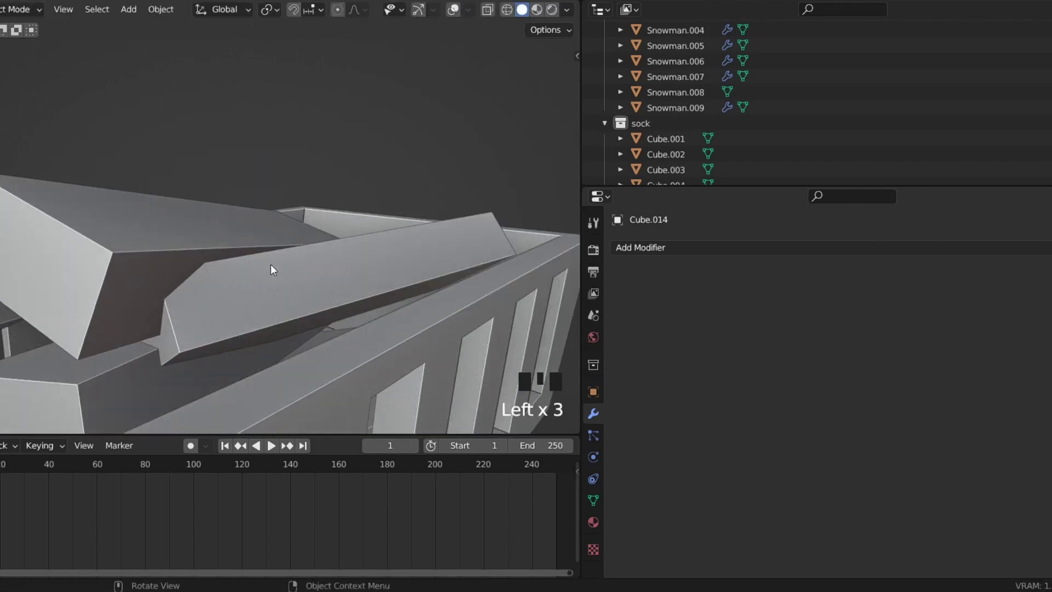
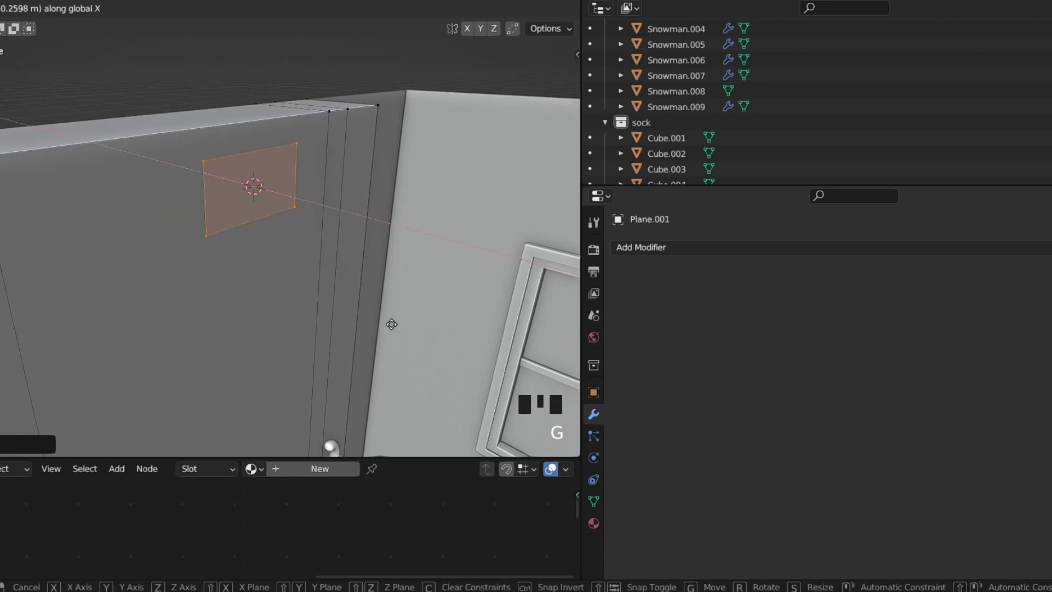
Step: Add Plane.001 flat on the wall and bevel its vertices into rounded corners
key("KP_3")
key("ctrl+b")
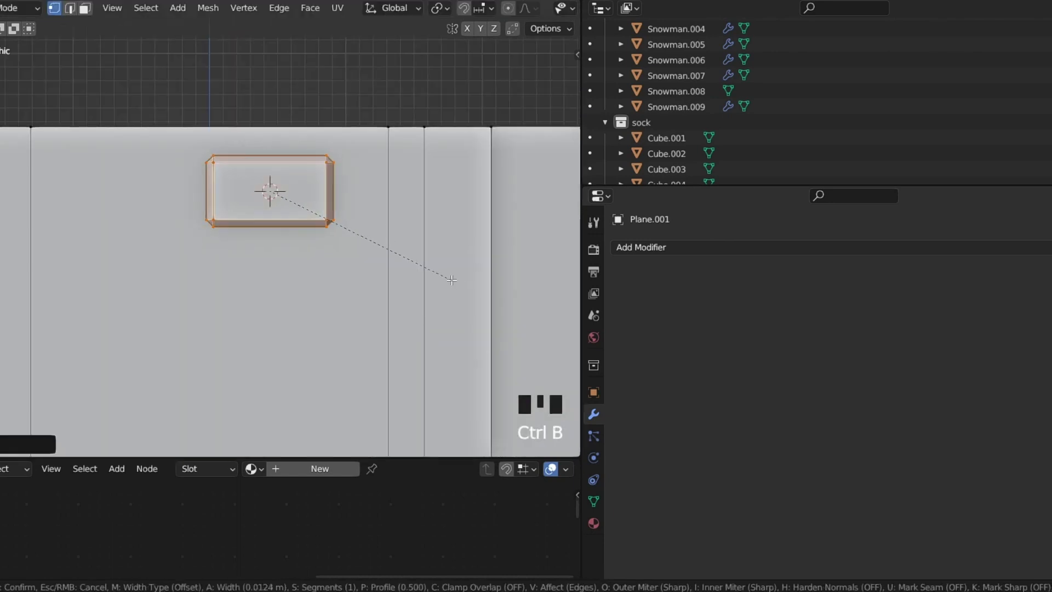